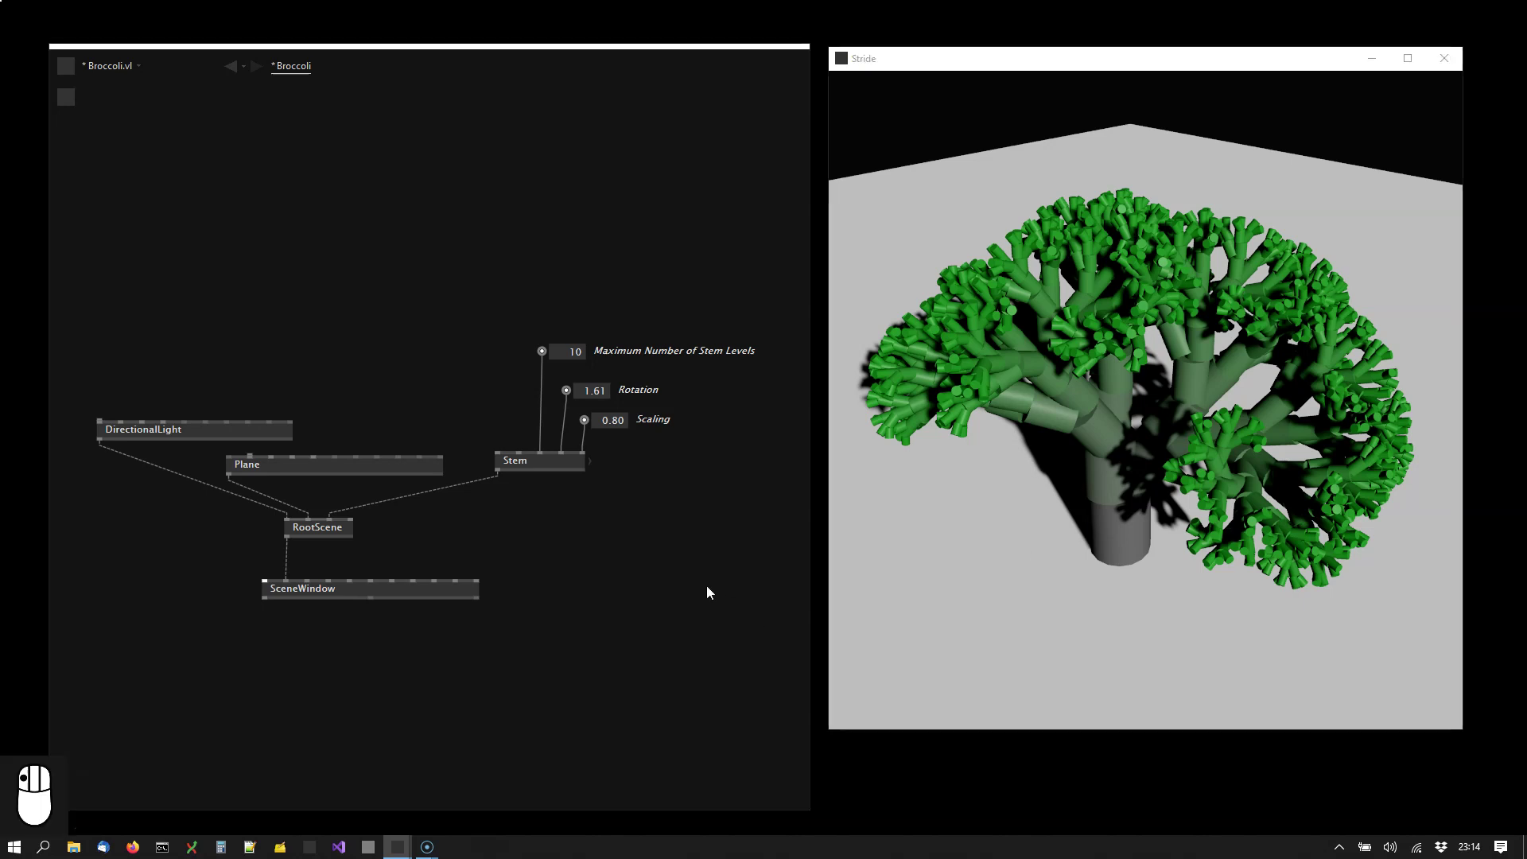
Close the Broccoli.vl document and discard its changes
key(ctrl+w)
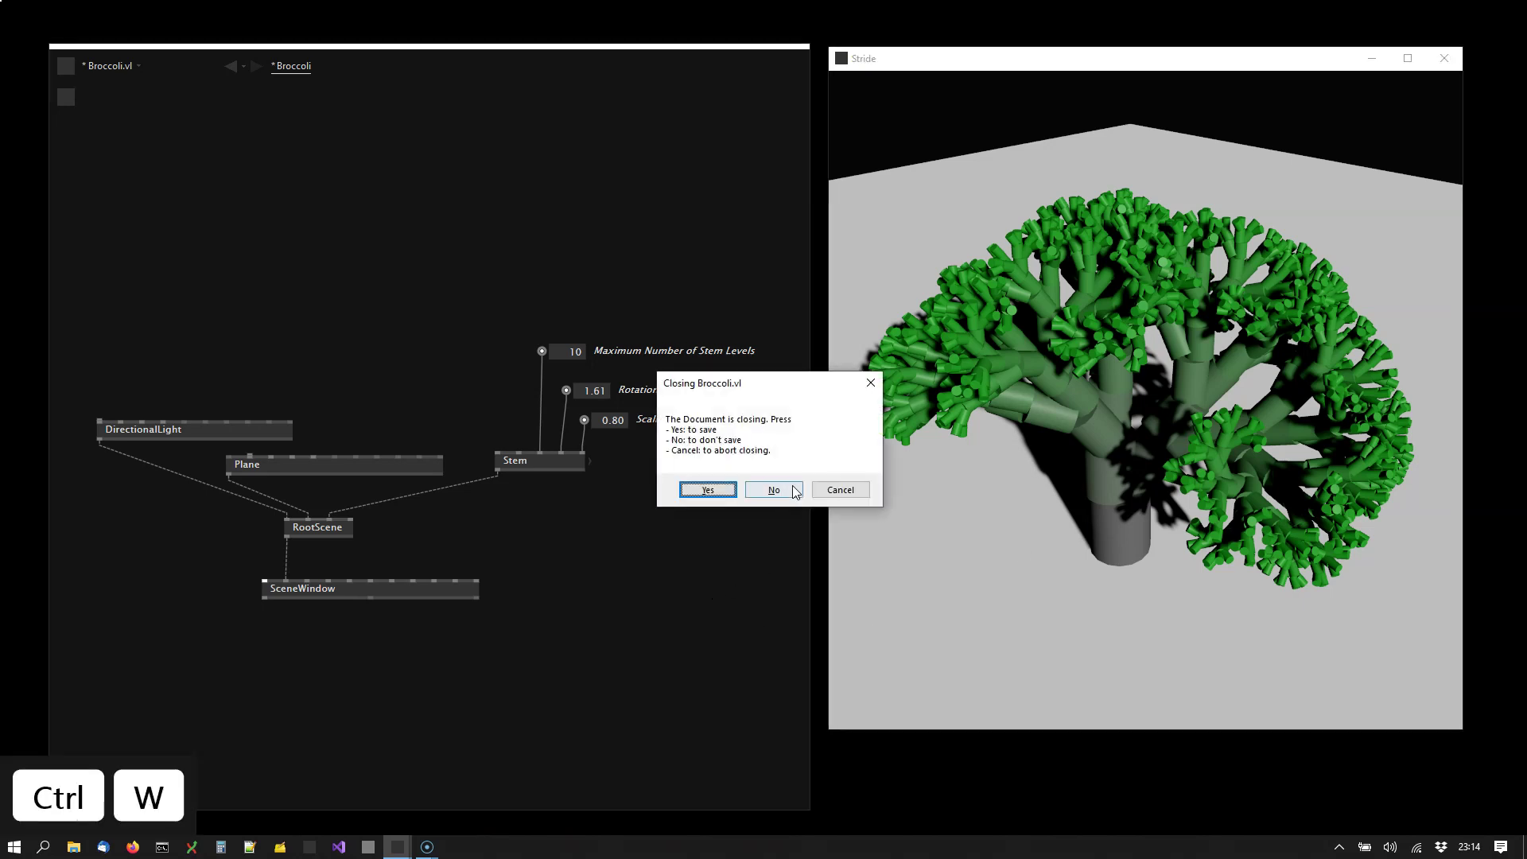
click(799, 490)
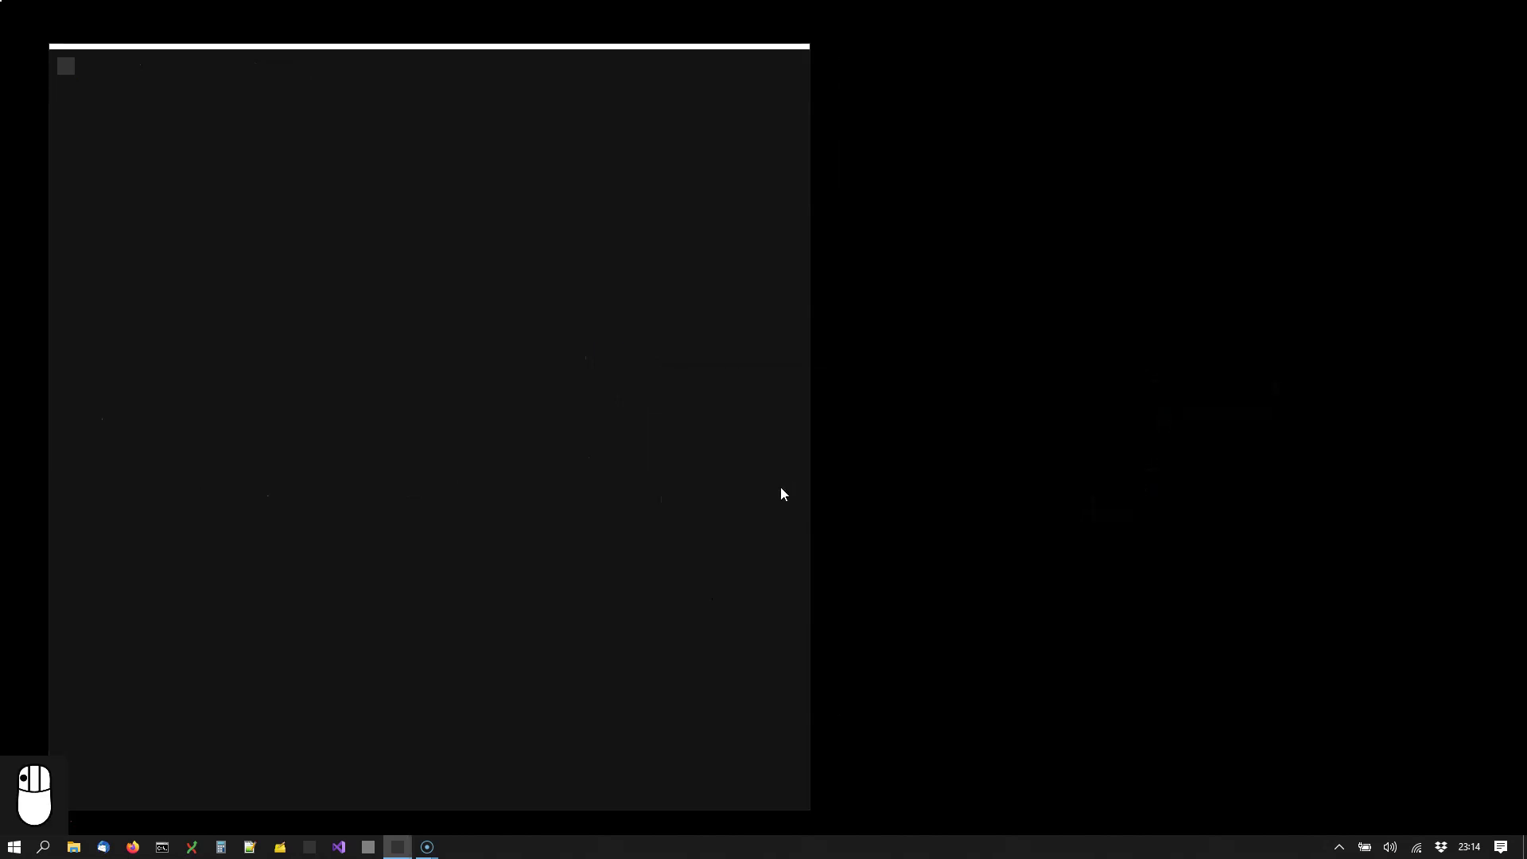
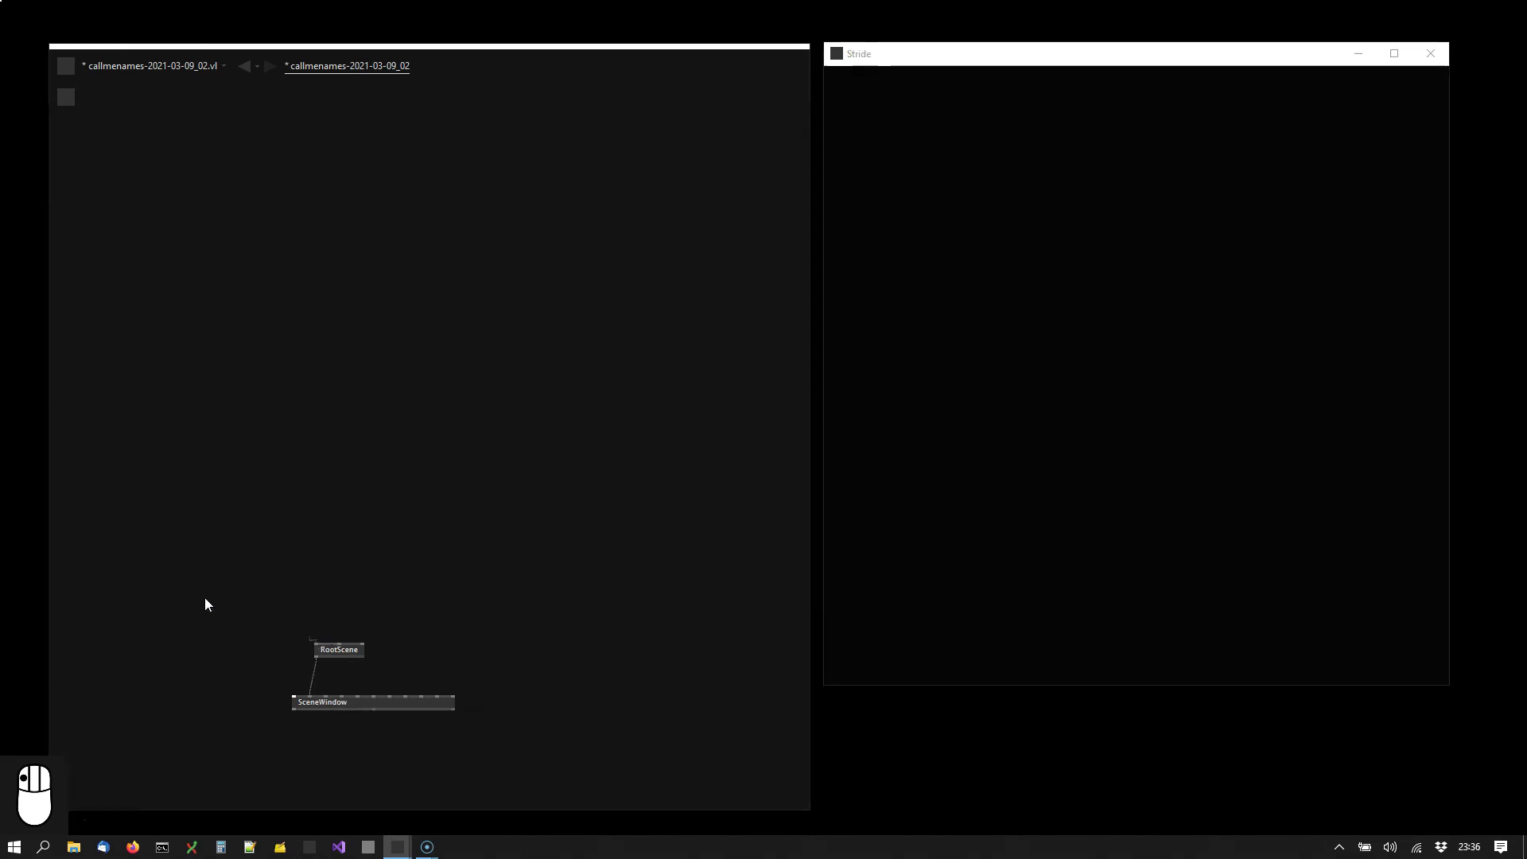
Wire the Plane and DirectionalLight nodes into RootScene so a lit grey plane renders
click(193, 583)
click(193, 583)
drag(267, 523, 322, 611)
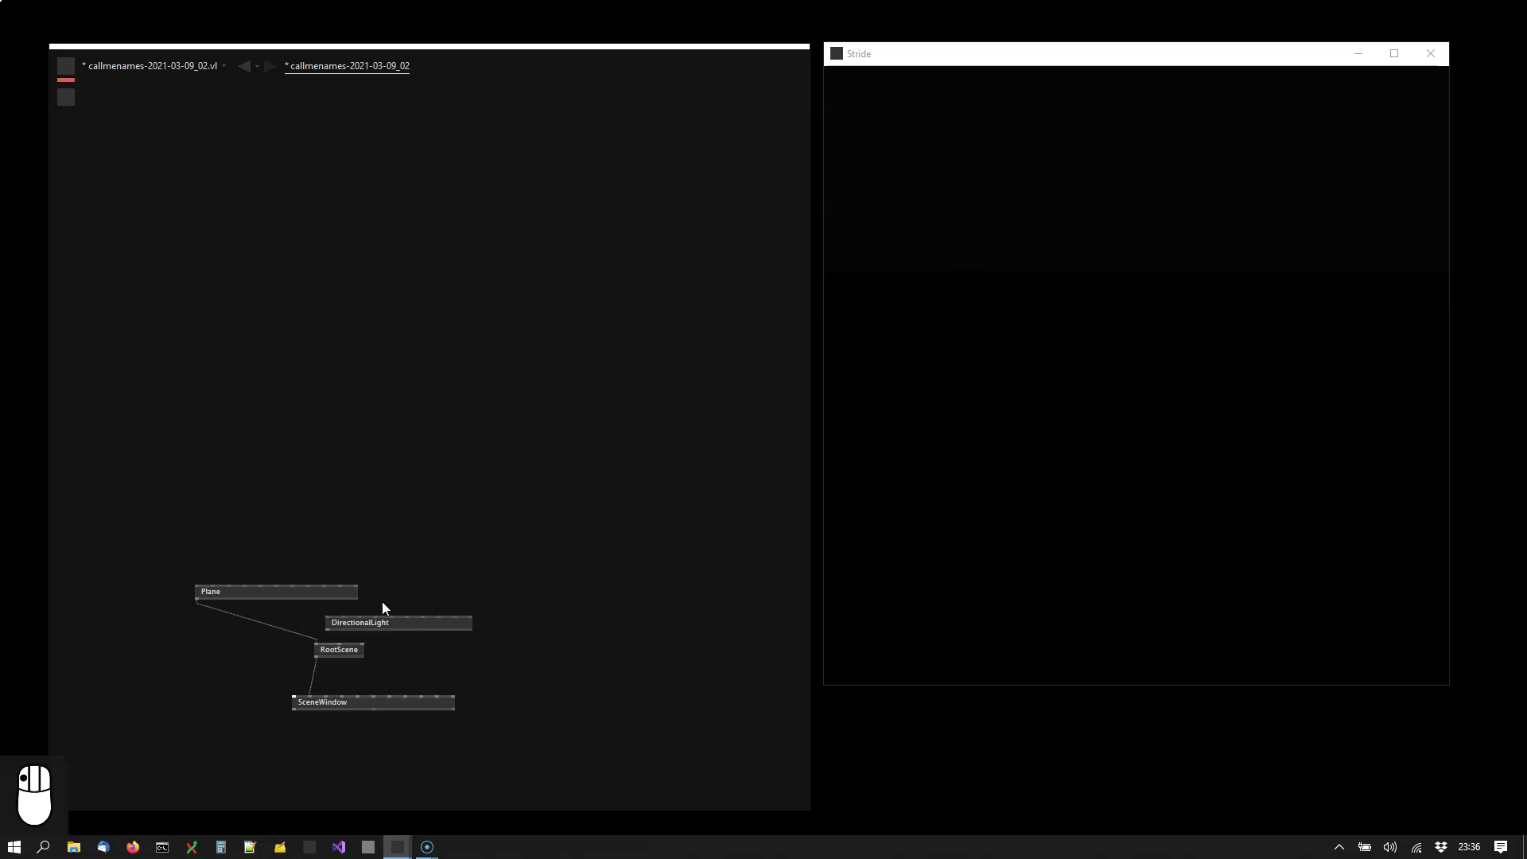
drag(342, 644, 382, 666)
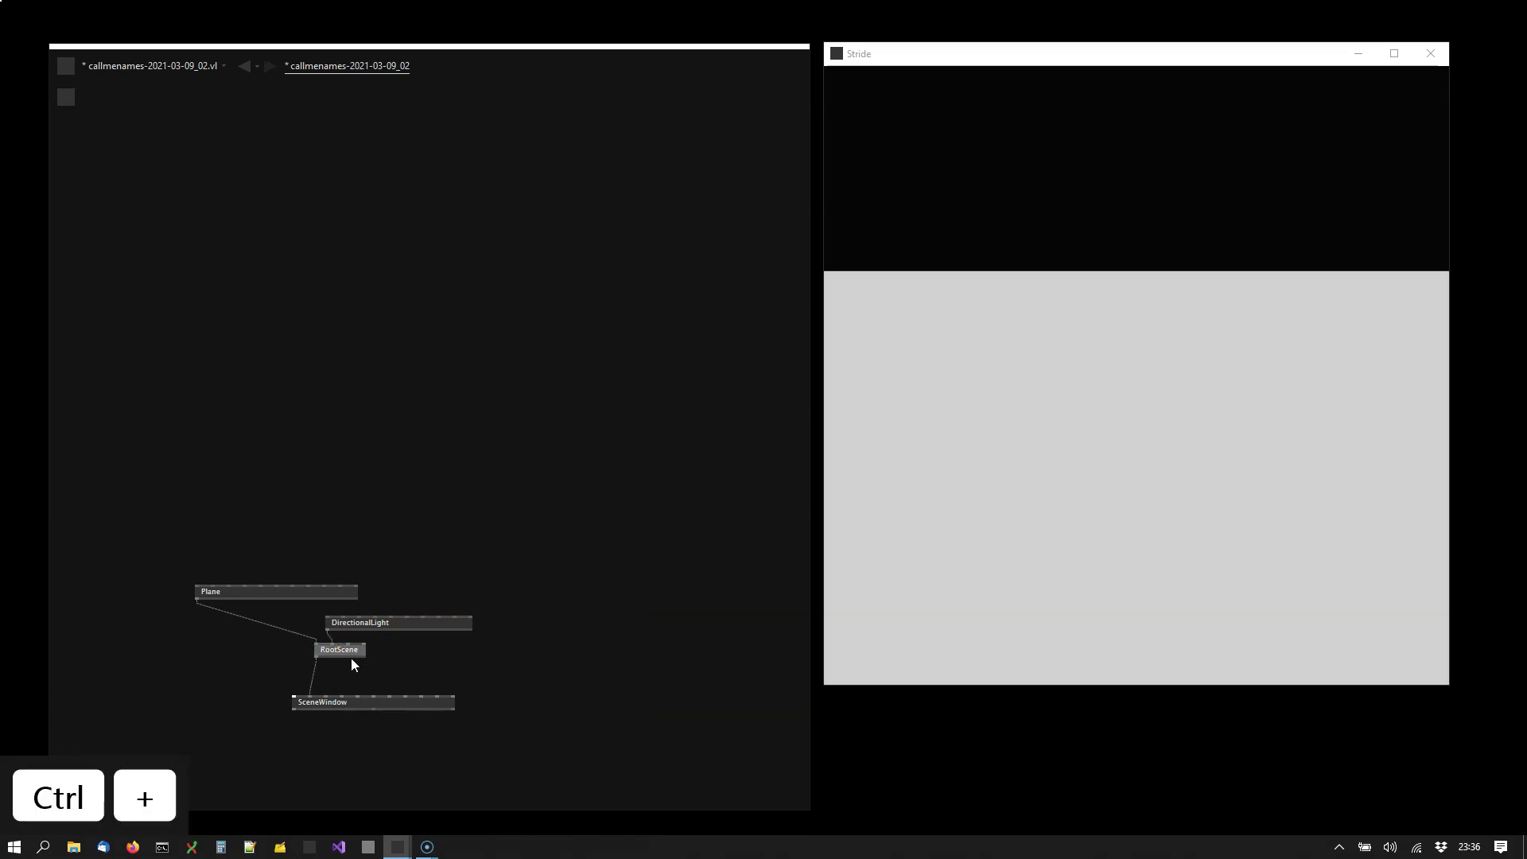
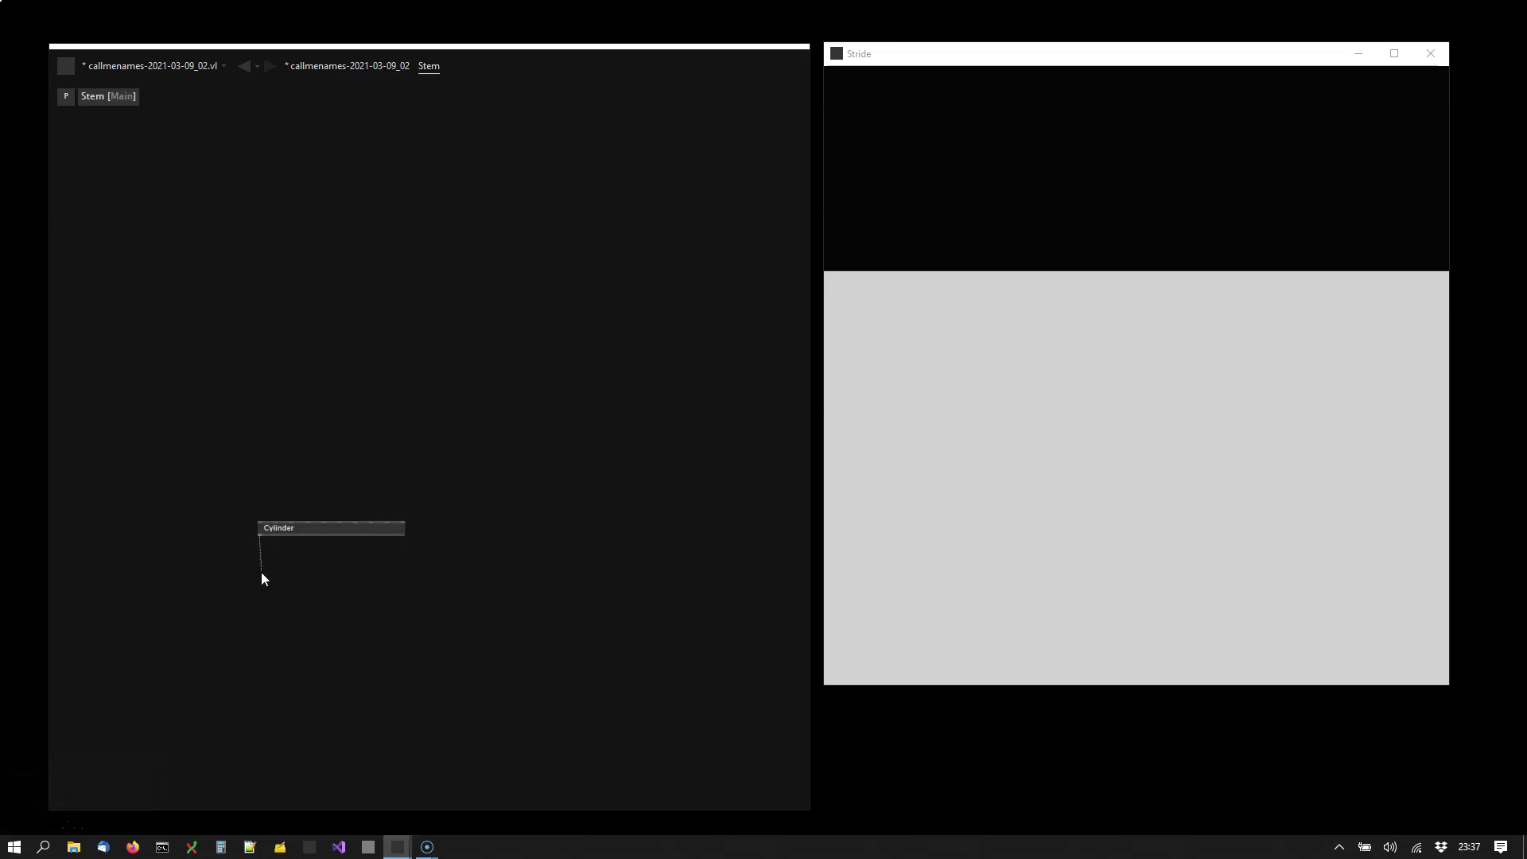
Connect the Cylinder to Stem's Entity output and Transformation input, and feed Stem into RootScene
drag(261, 595, 420, 224)
scroll(down, 3)
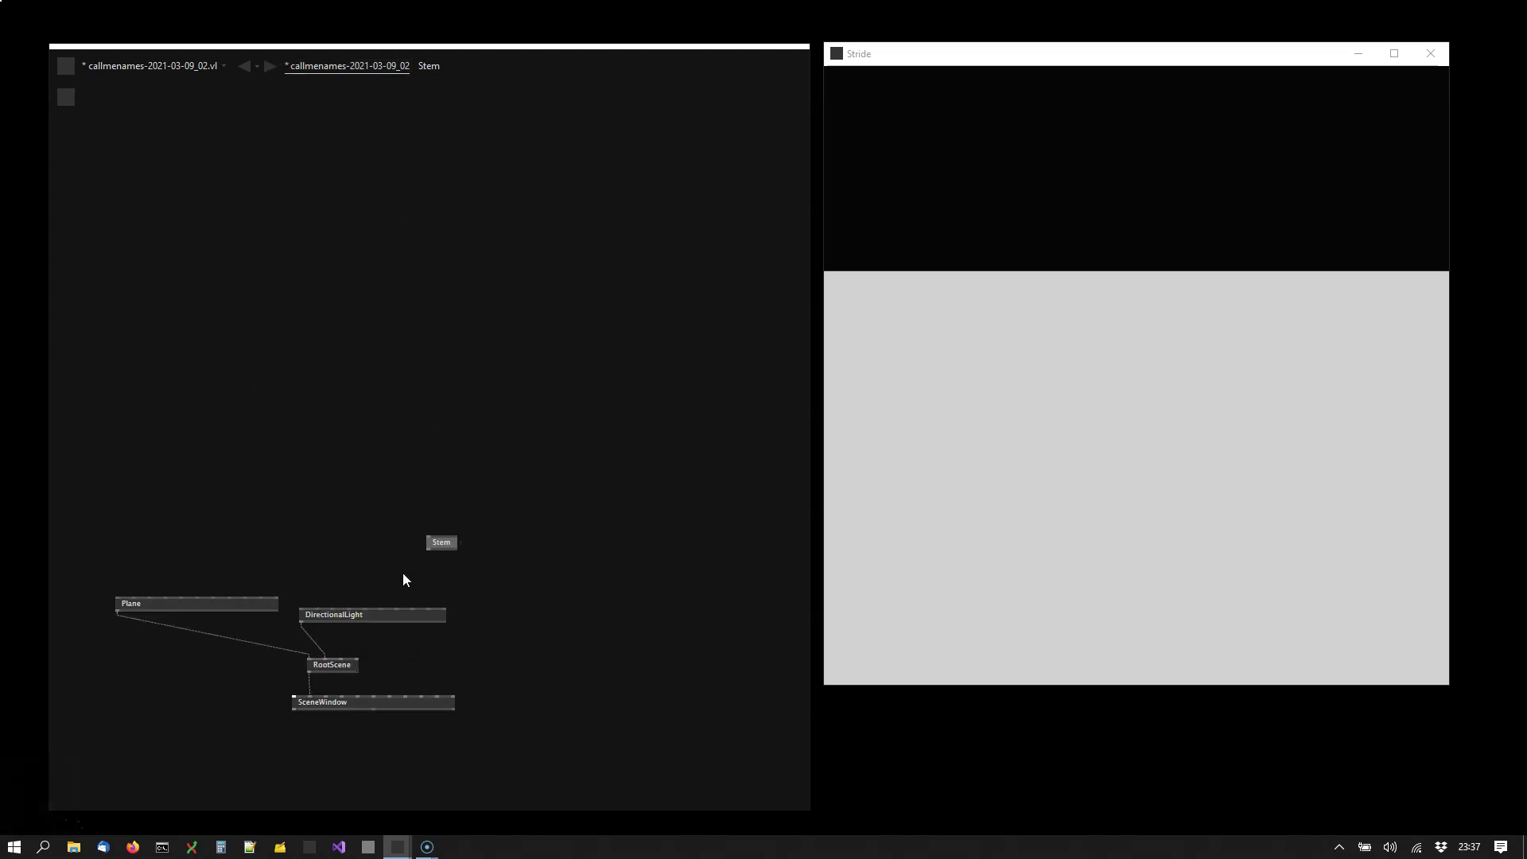
drag(429, 565, 512, 618)
drag(1004, 499, 1006, 458)
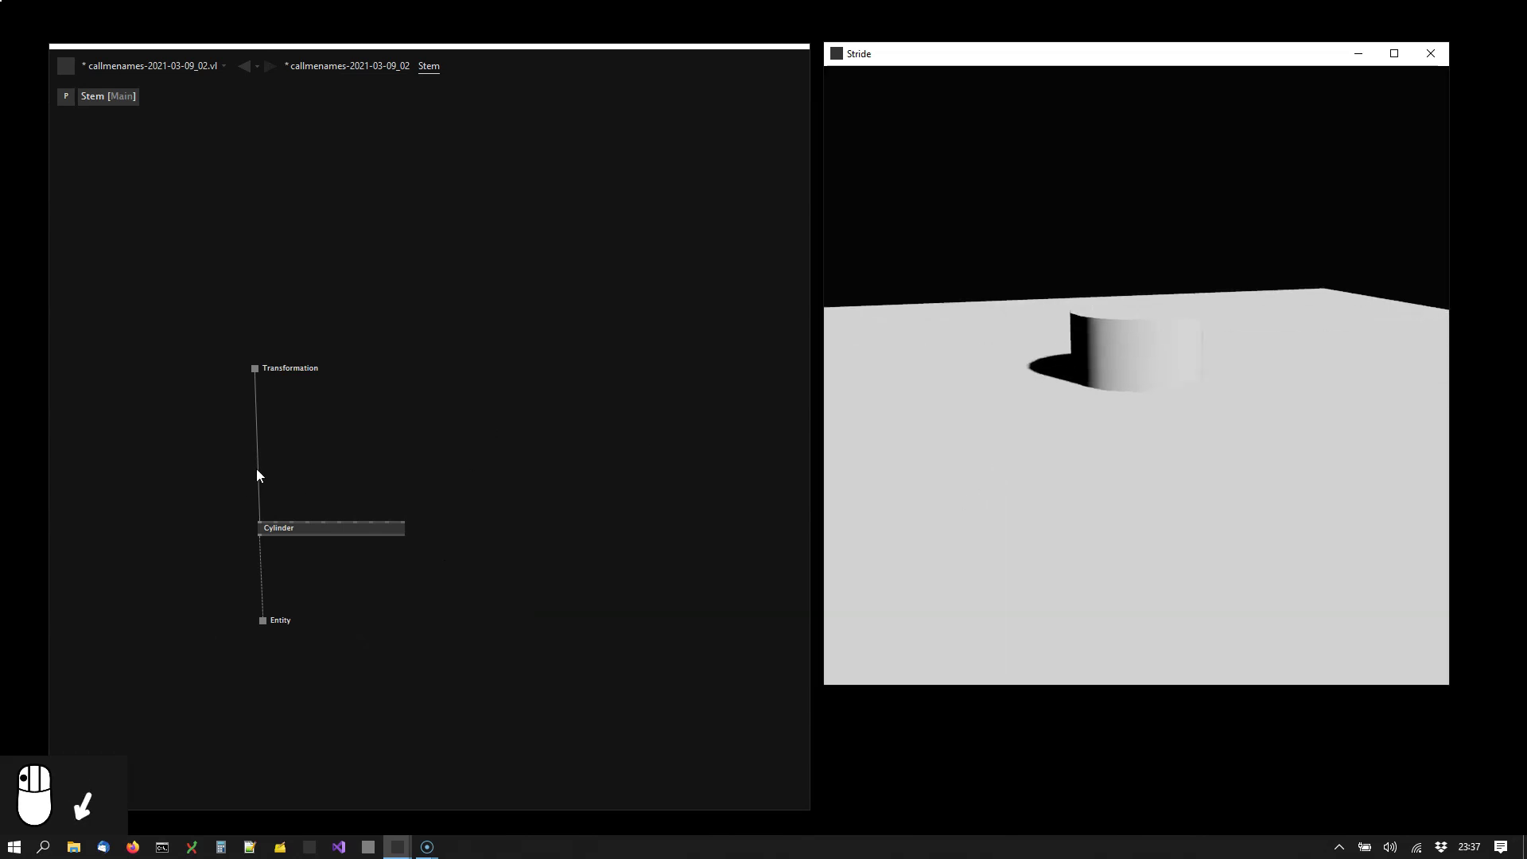
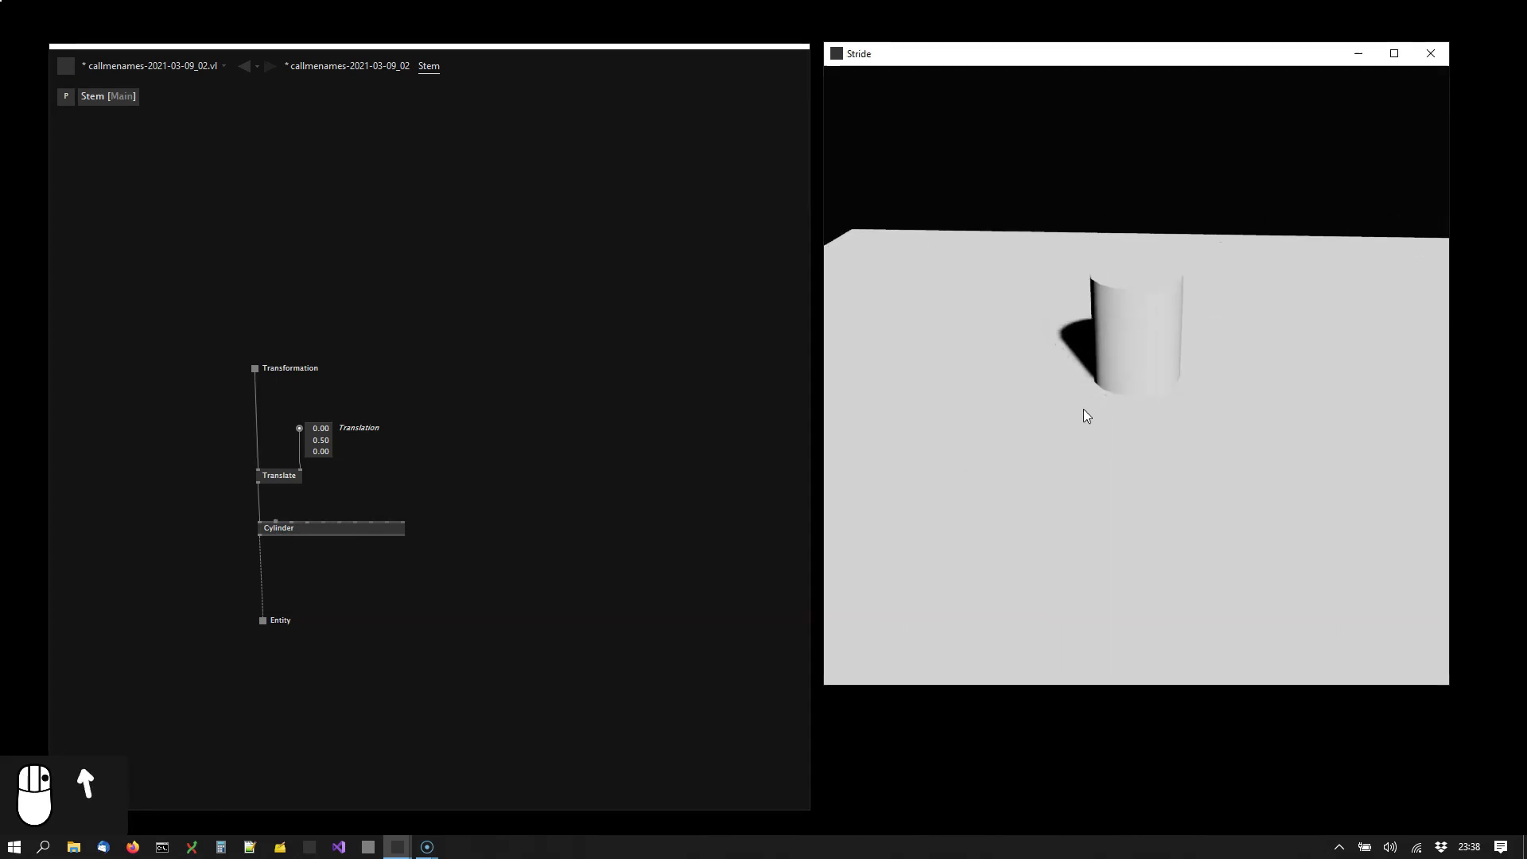
Orbit the render view to inspect the lifted cylinder on the plane
drag(1091, 418, 1133, 361)
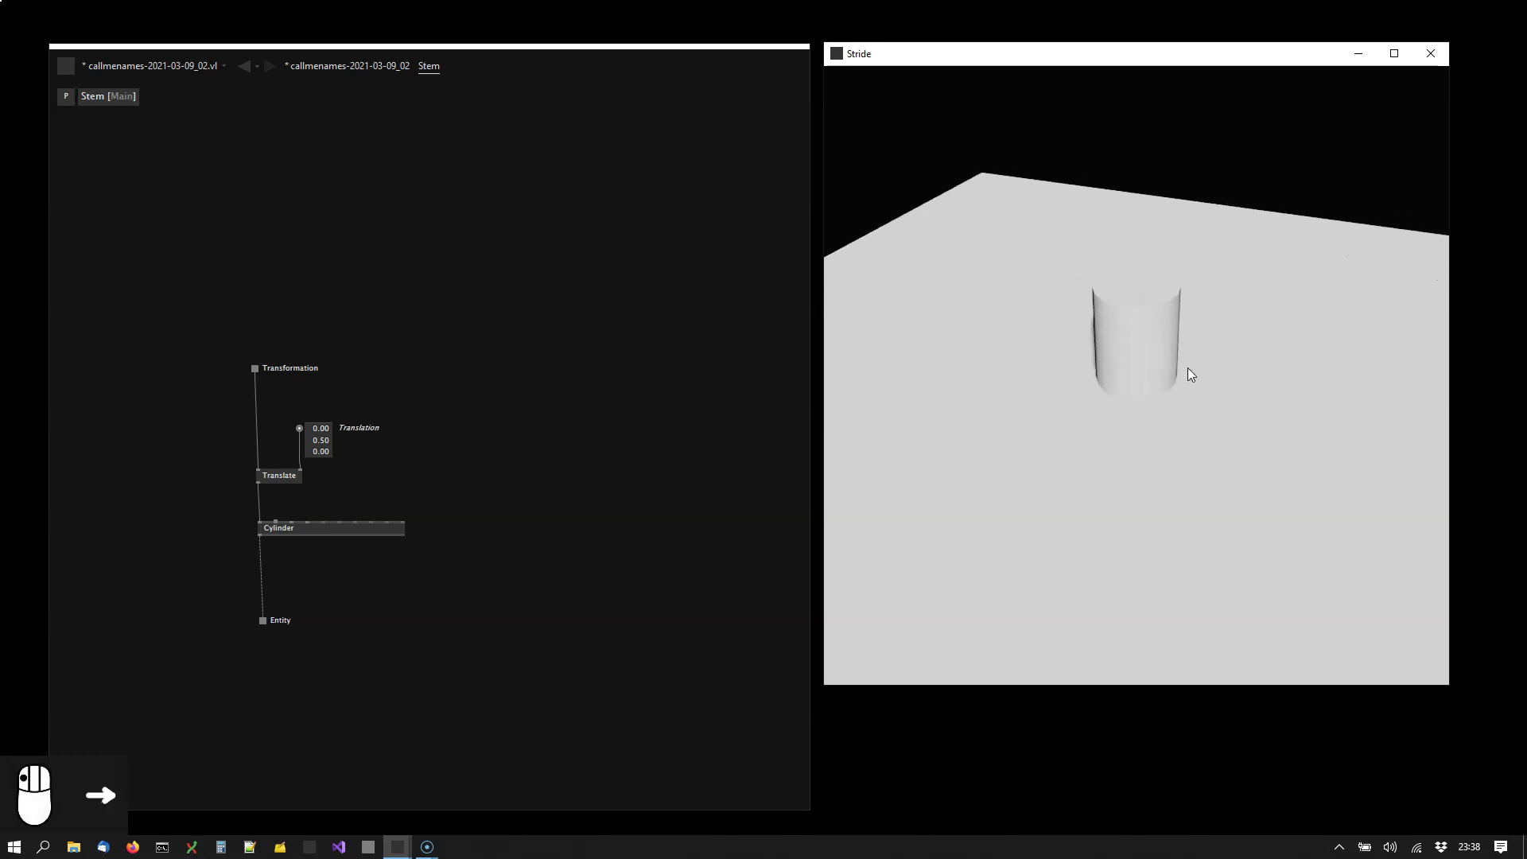
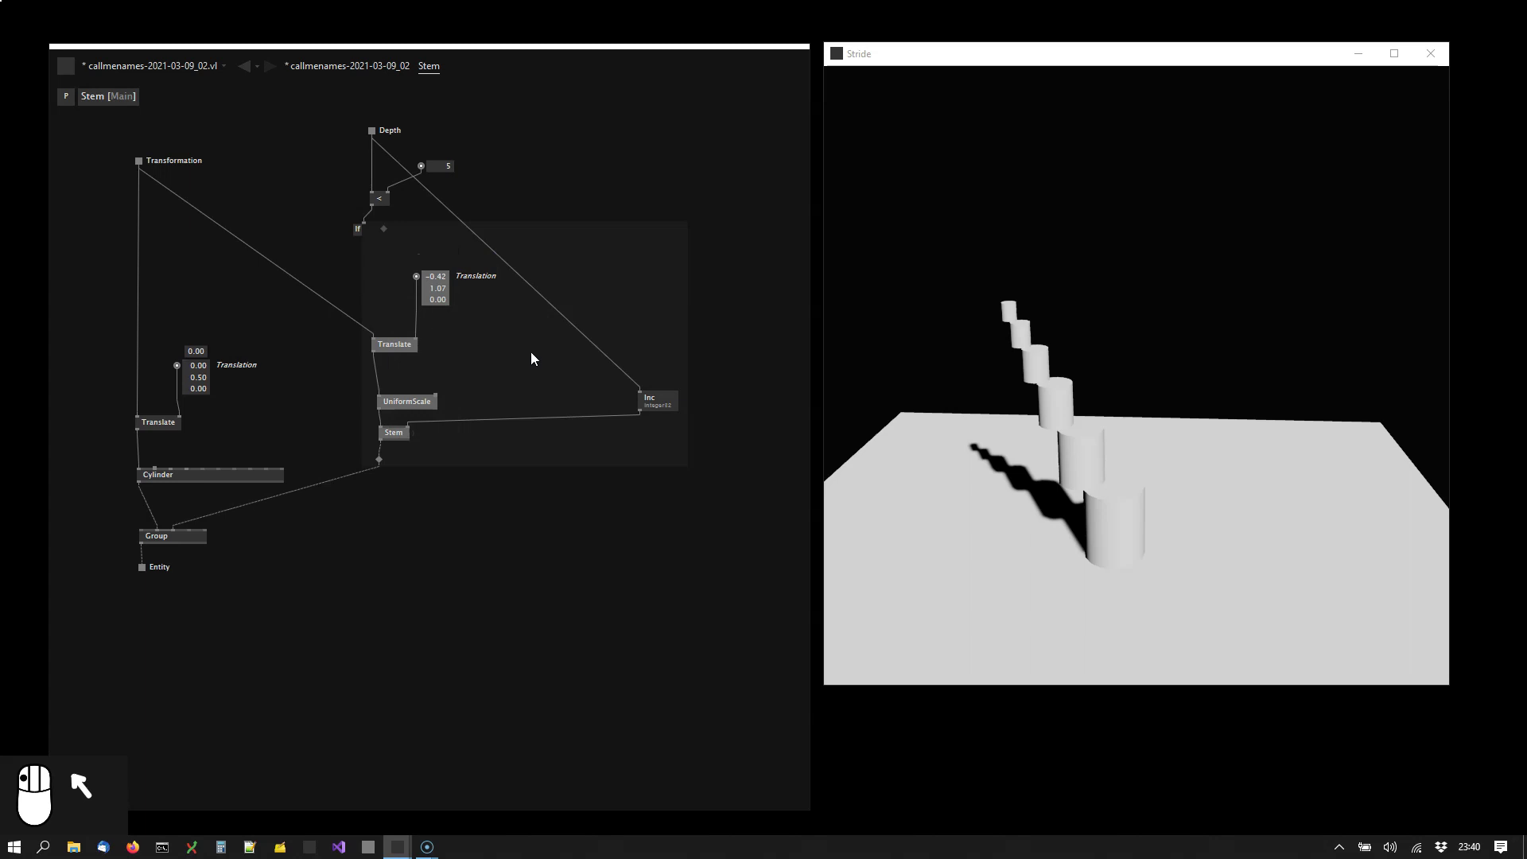
Duplicate the Translate, UniformScale and Stem chain and move the copy to the right
key(ctrl+d)
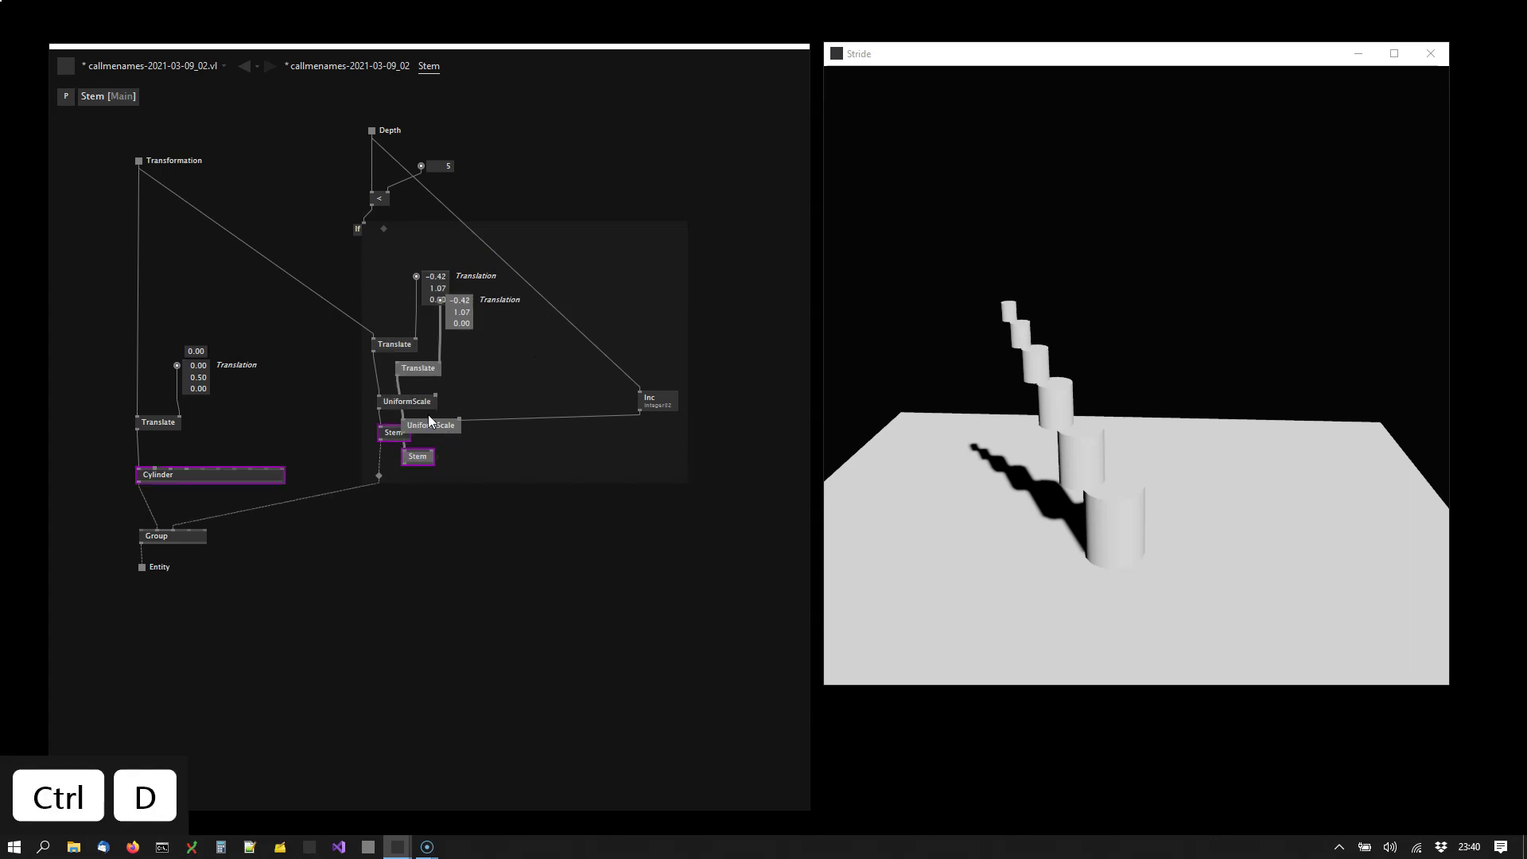
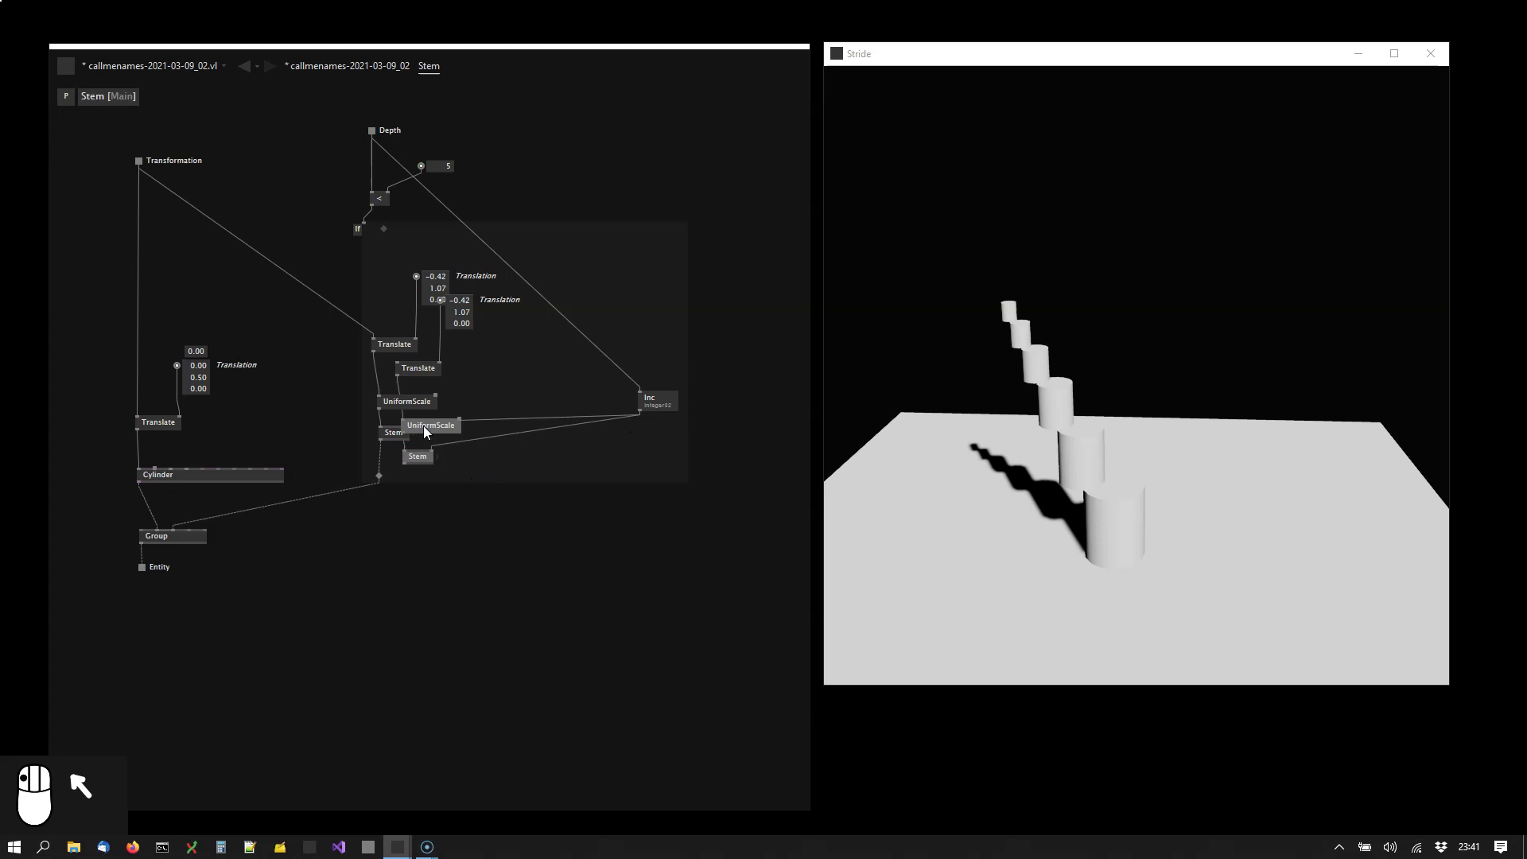
drag(484, 397, 443, 375)
click(502, 373)
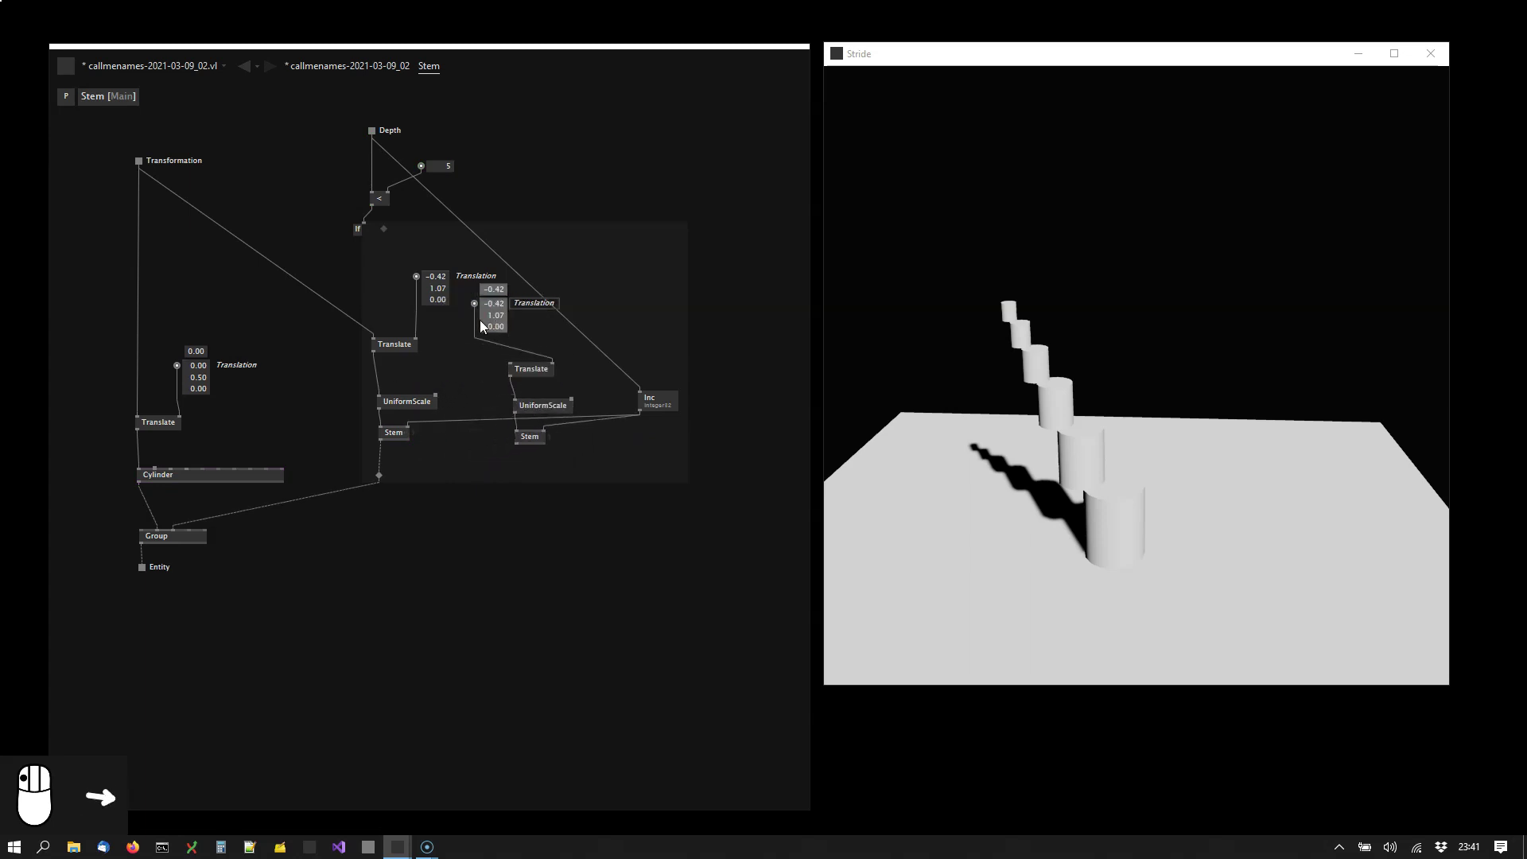
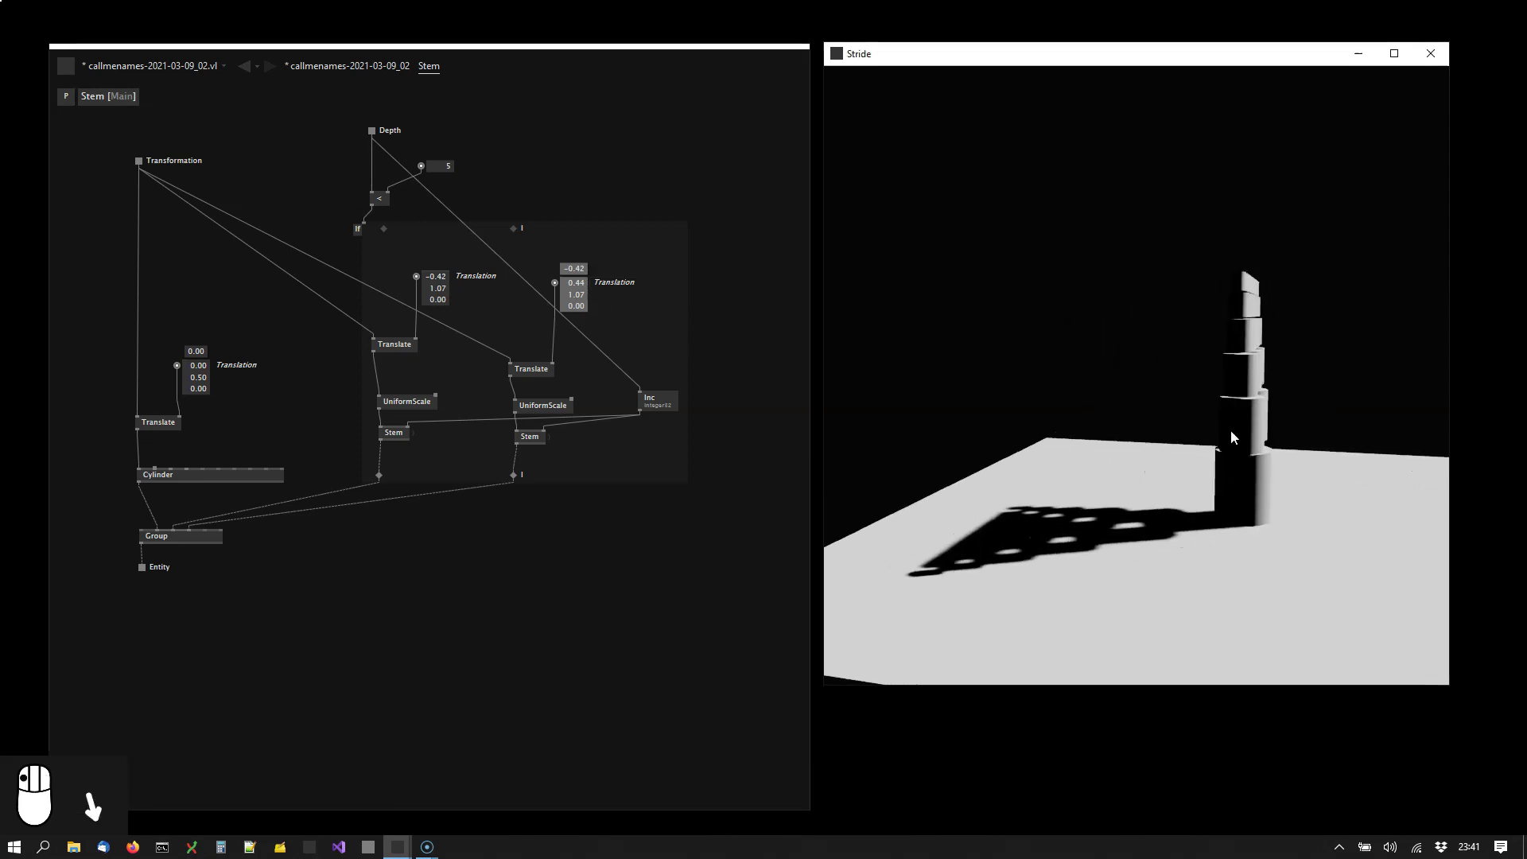
Set the second branch's Translation X offset to 0.44
click(1145, 424)
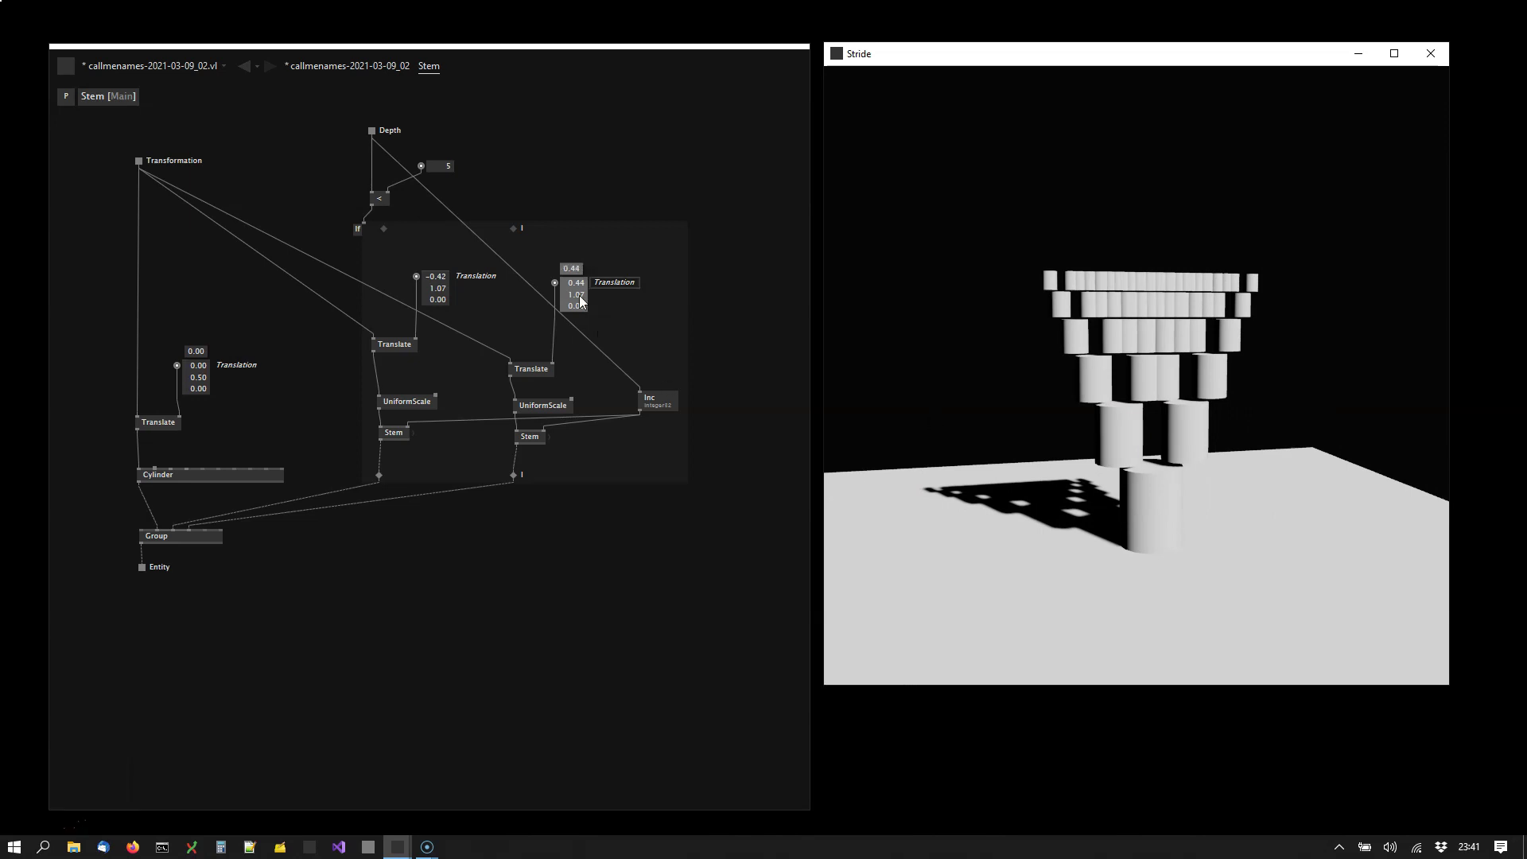
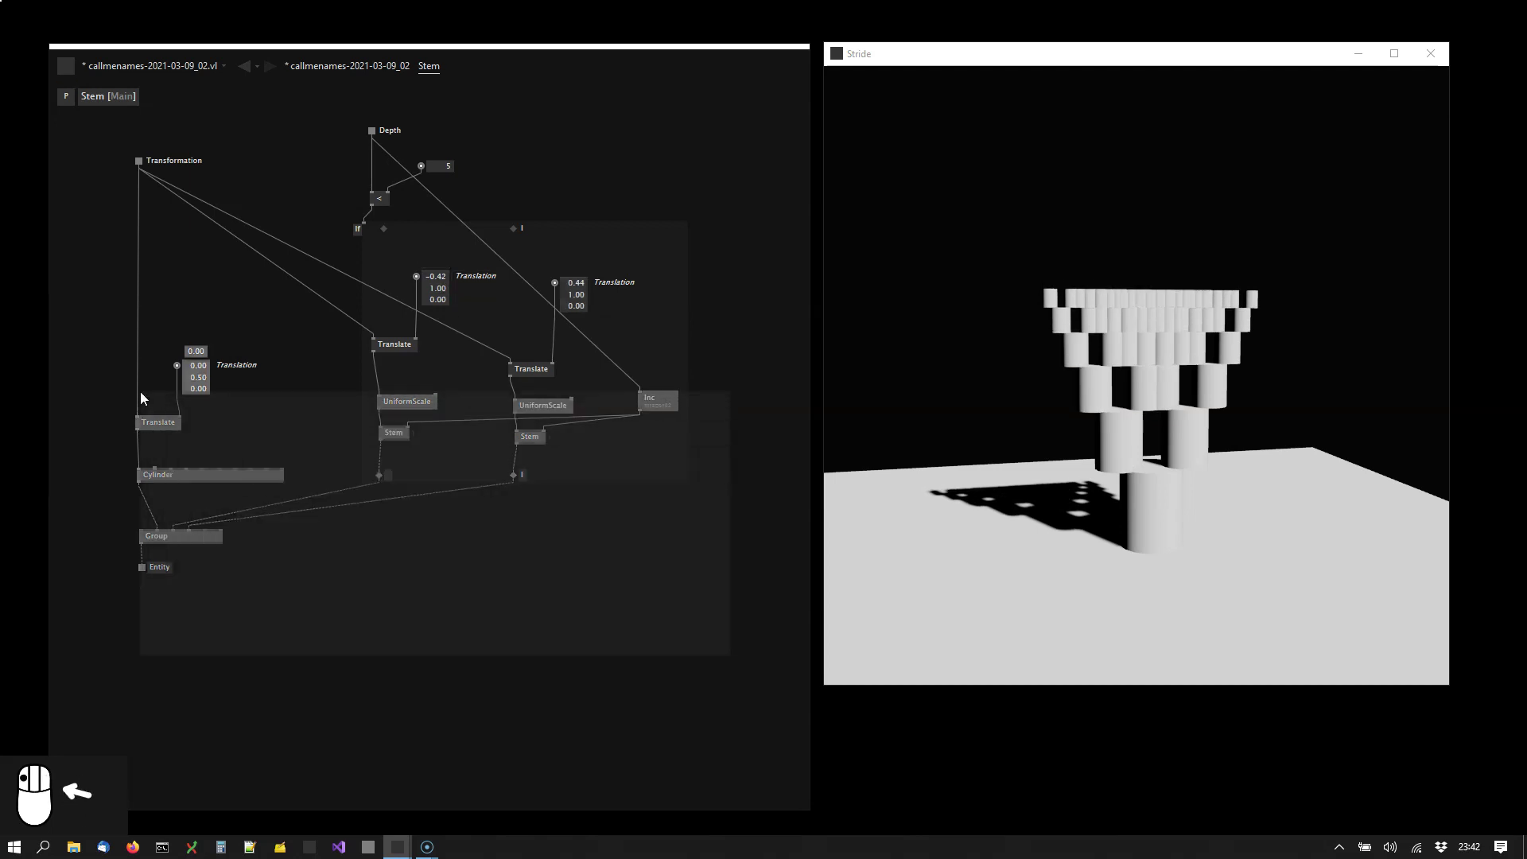
Look up the Rotate [3D Transform] node in the node browser to add after the Translate nodes
scroll(up, 3)
scroll(up, 3)
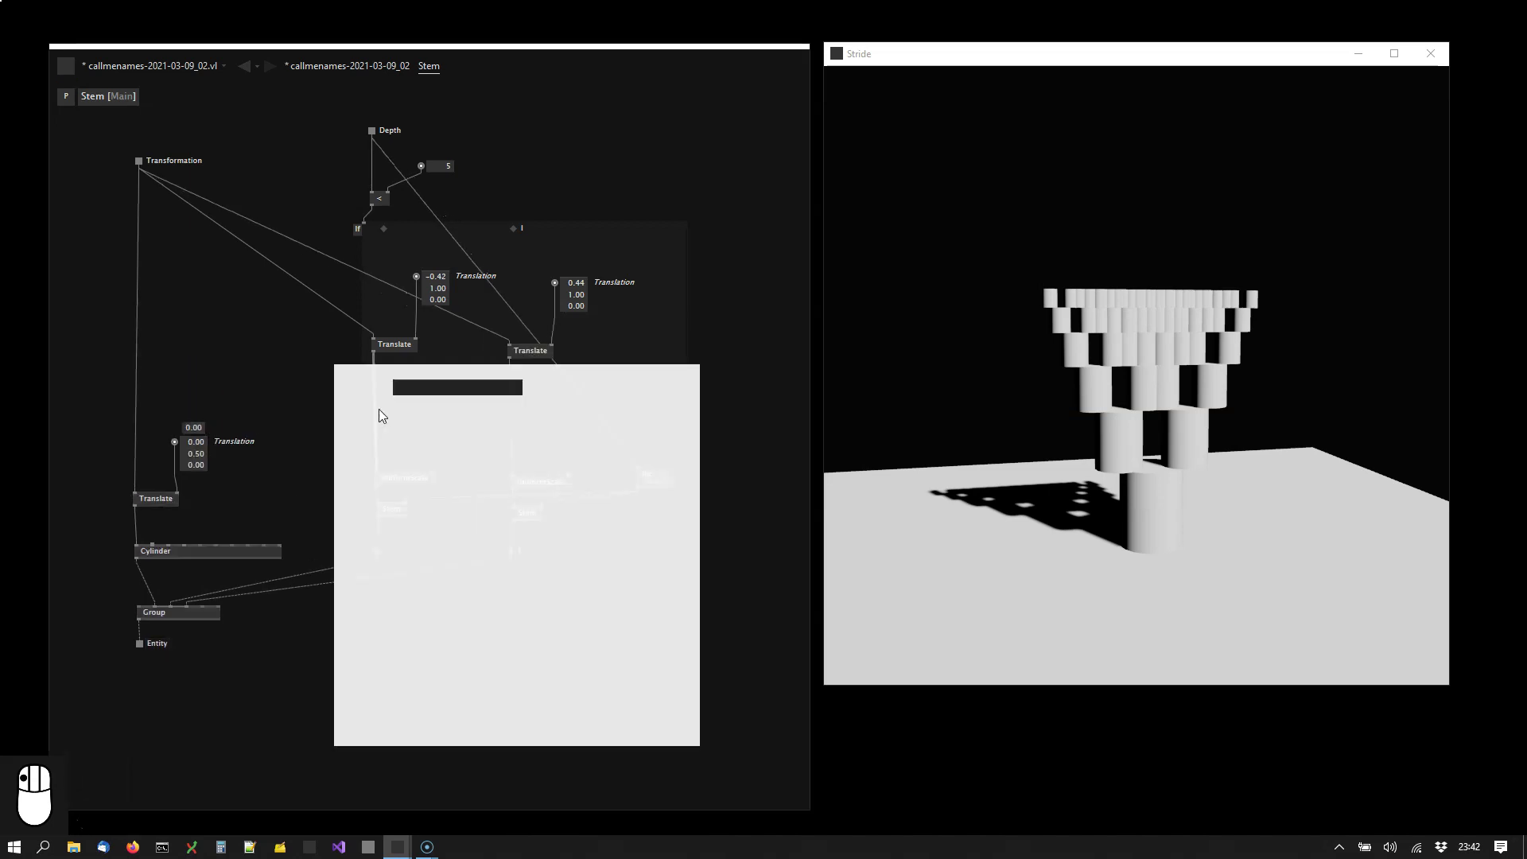
key(Delete)
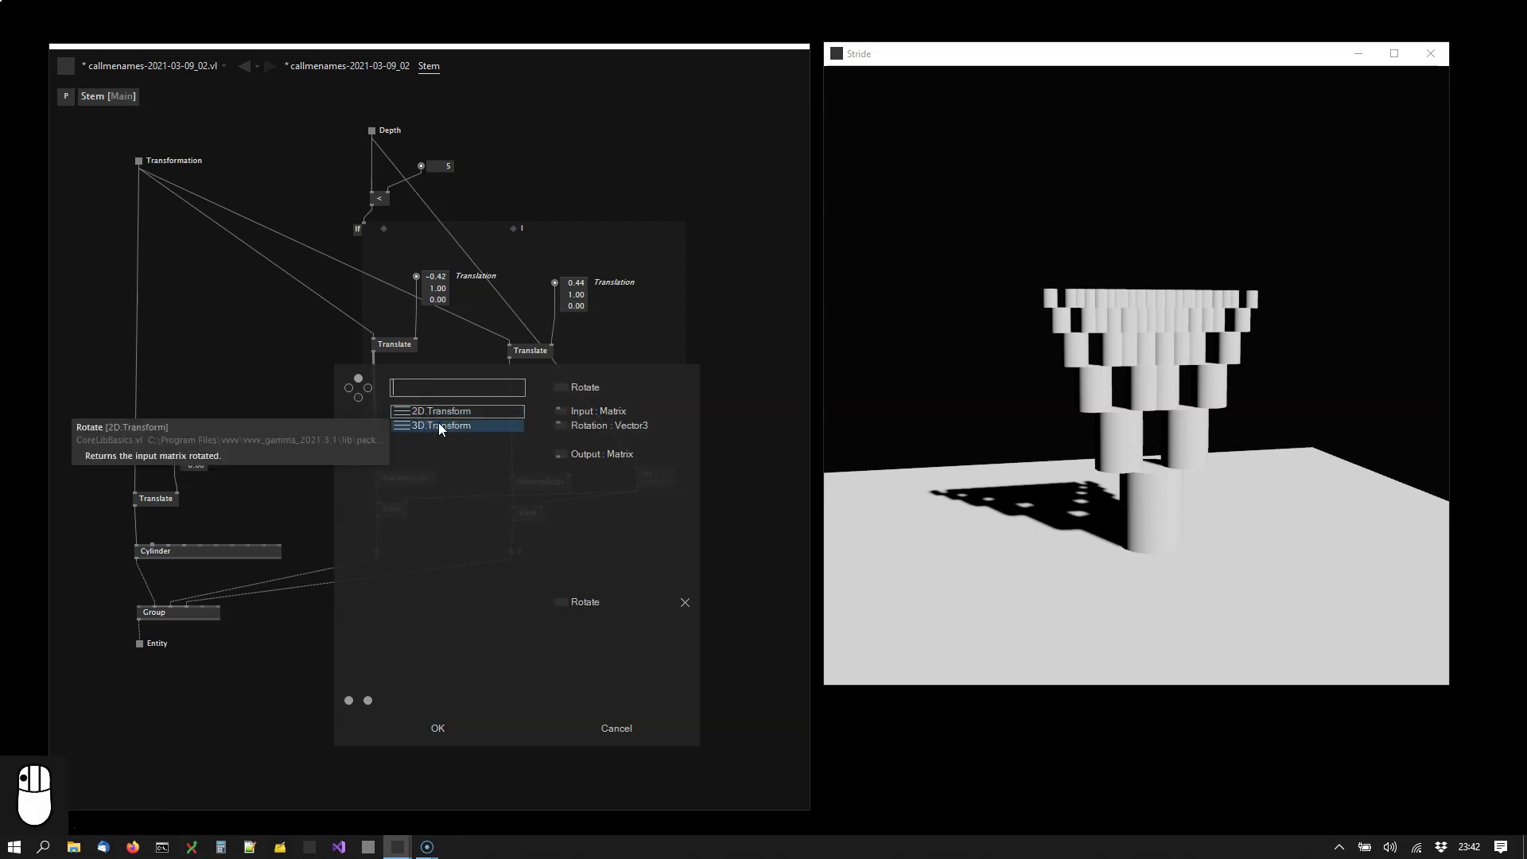
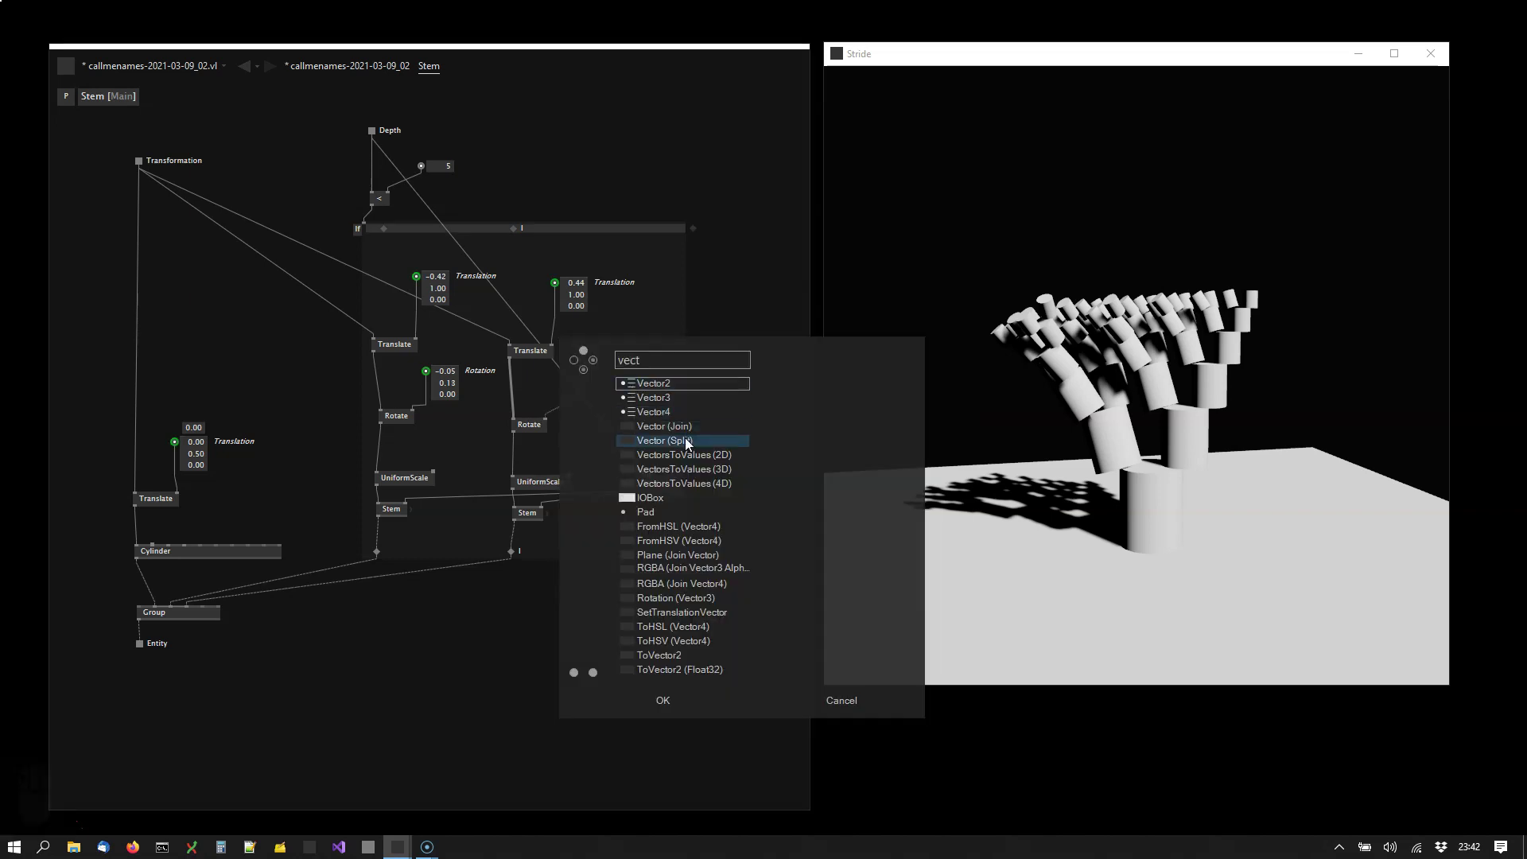
Create a Rotation input pad driving the right branch's Rotate and pass it to the recursive Stem
drag(692, 430, 631, 386)
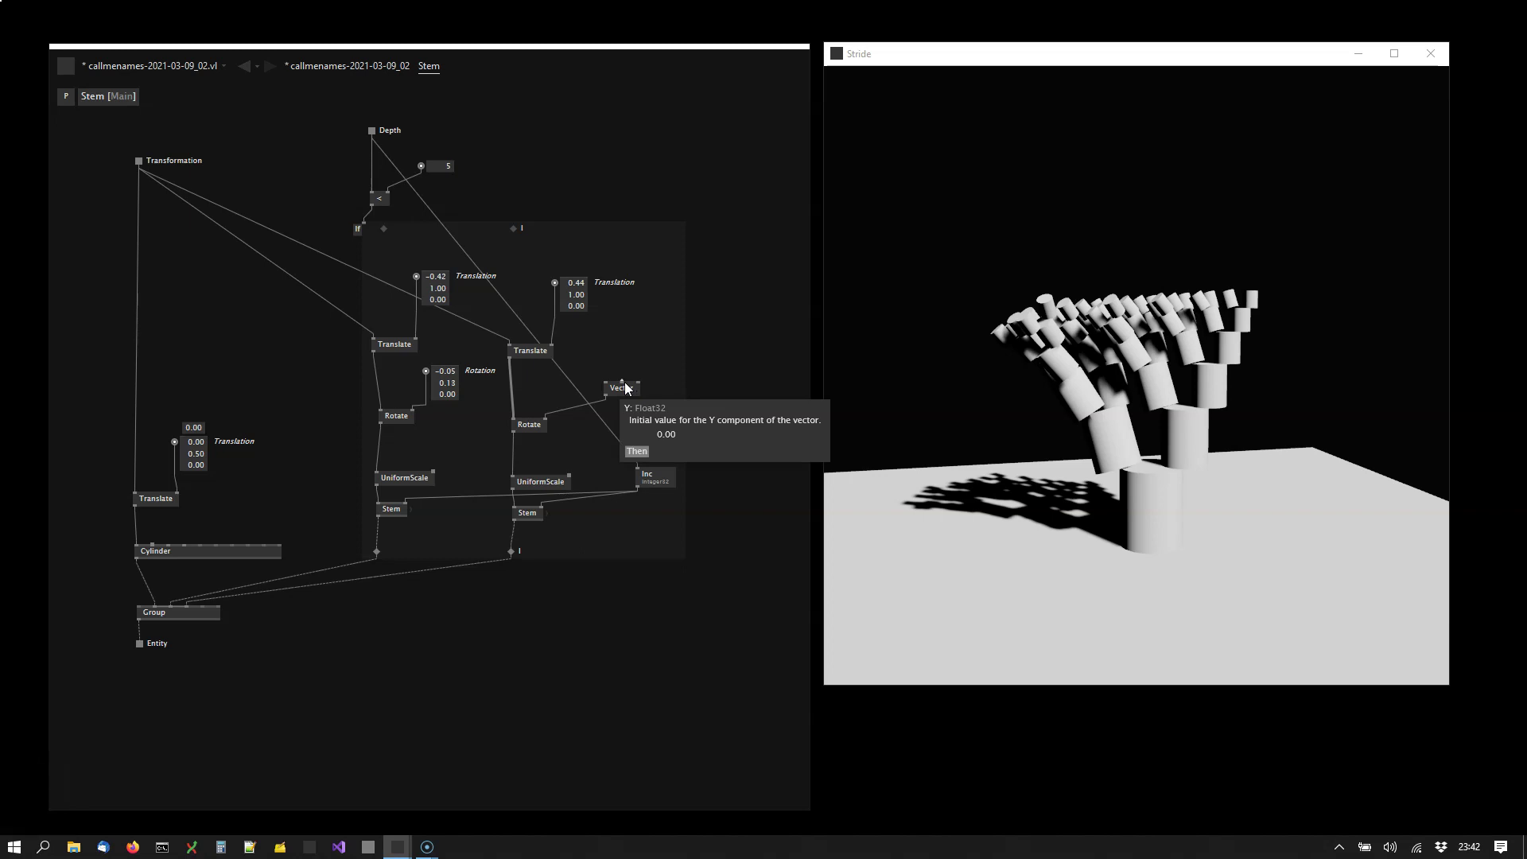
drag(630, 384, 745, 395)
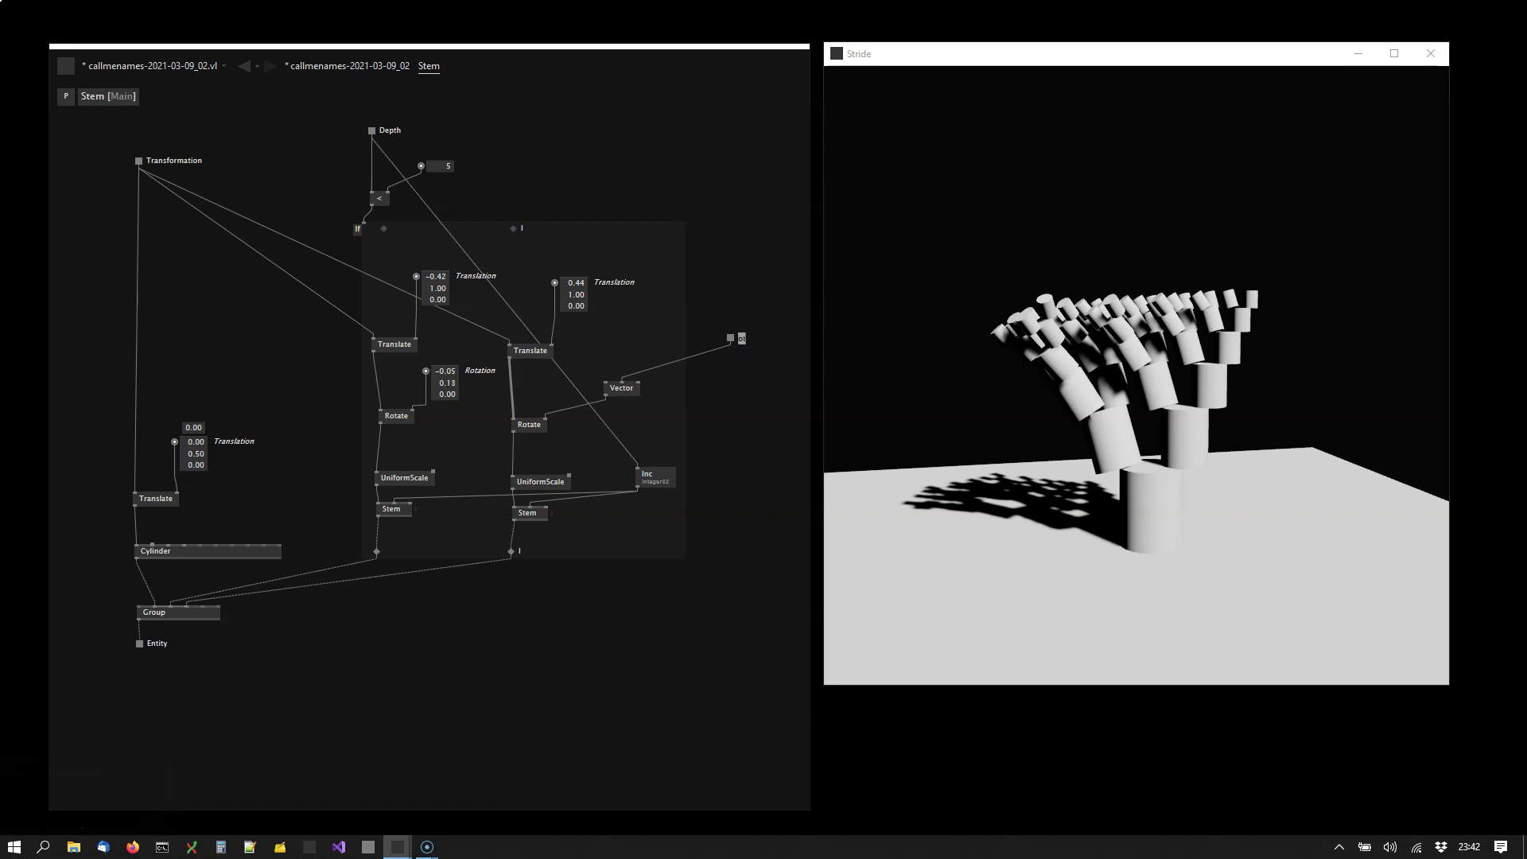
key(Return)
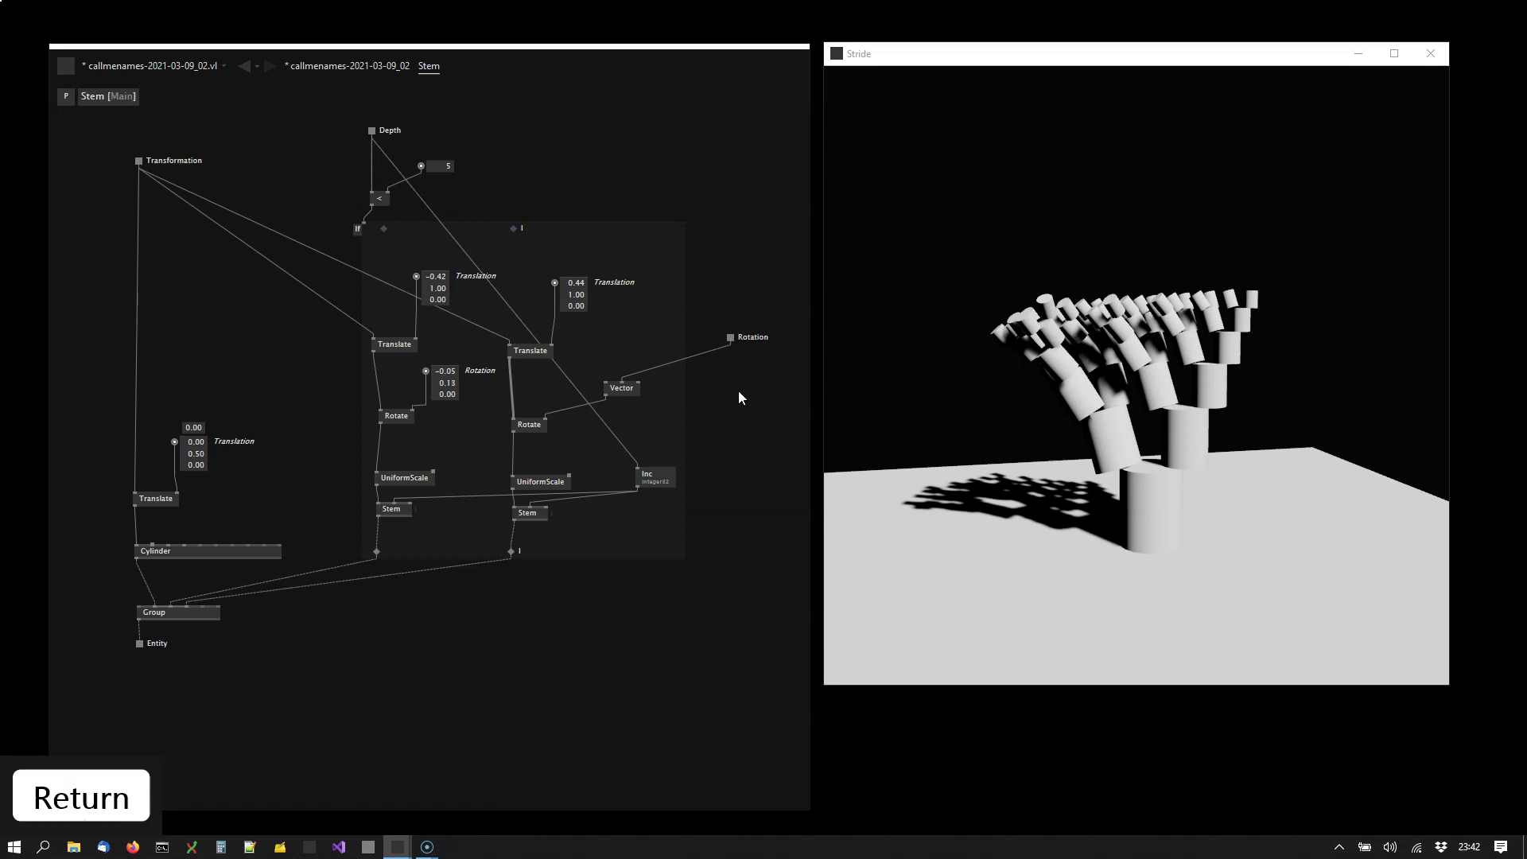
drag(772, 331, 443, 515)
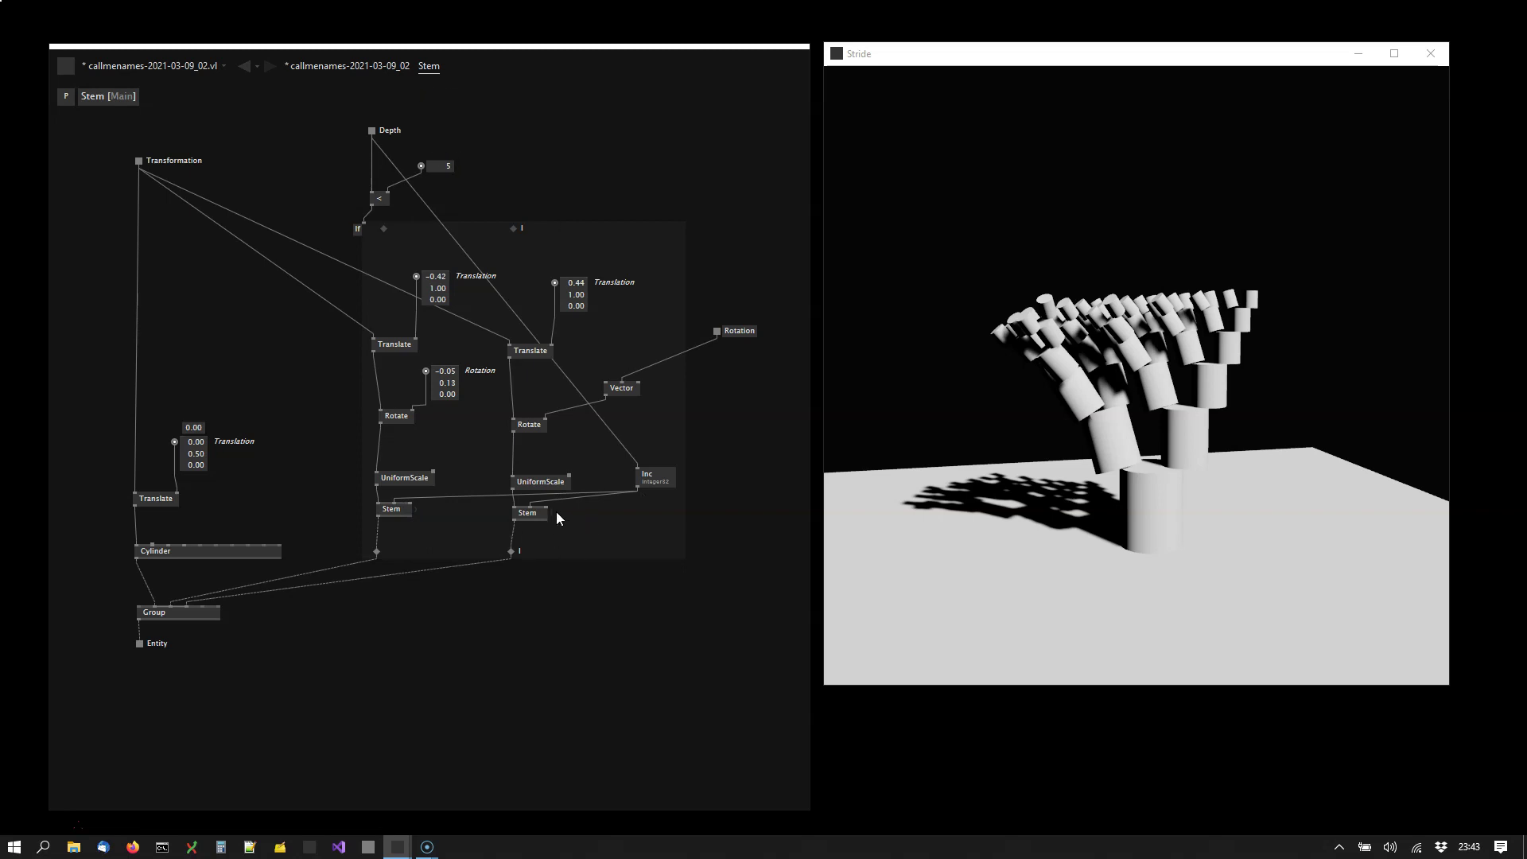
drag(442, 511, 760, 420)
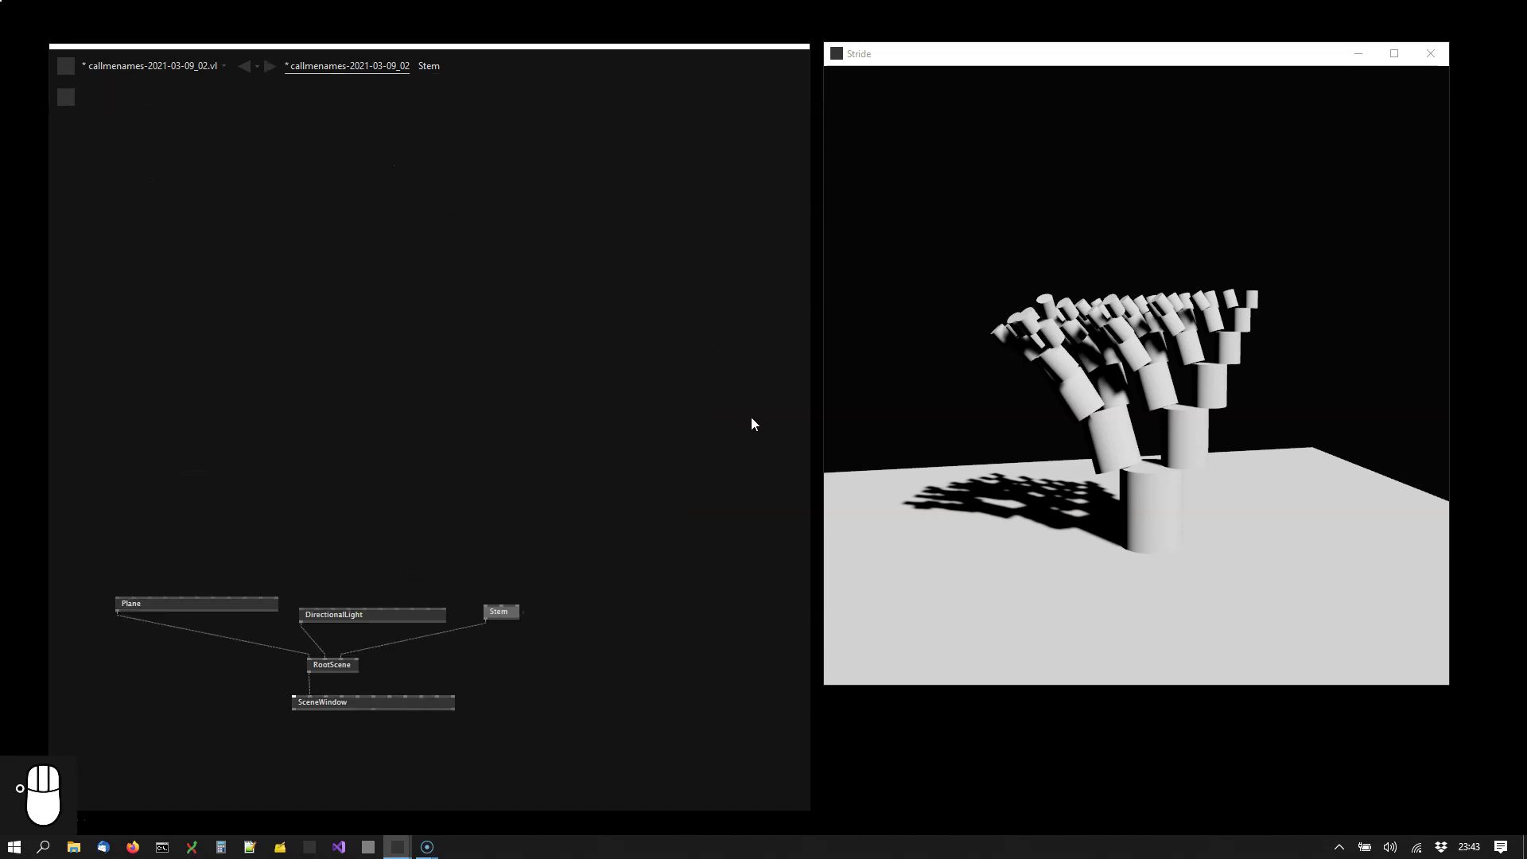
Attach an IOBox to Stem's Rotation pin and set the rotation to 0.44
click(529, 576)
drag(529, 571, 544, 560)
right_click(544, 561)
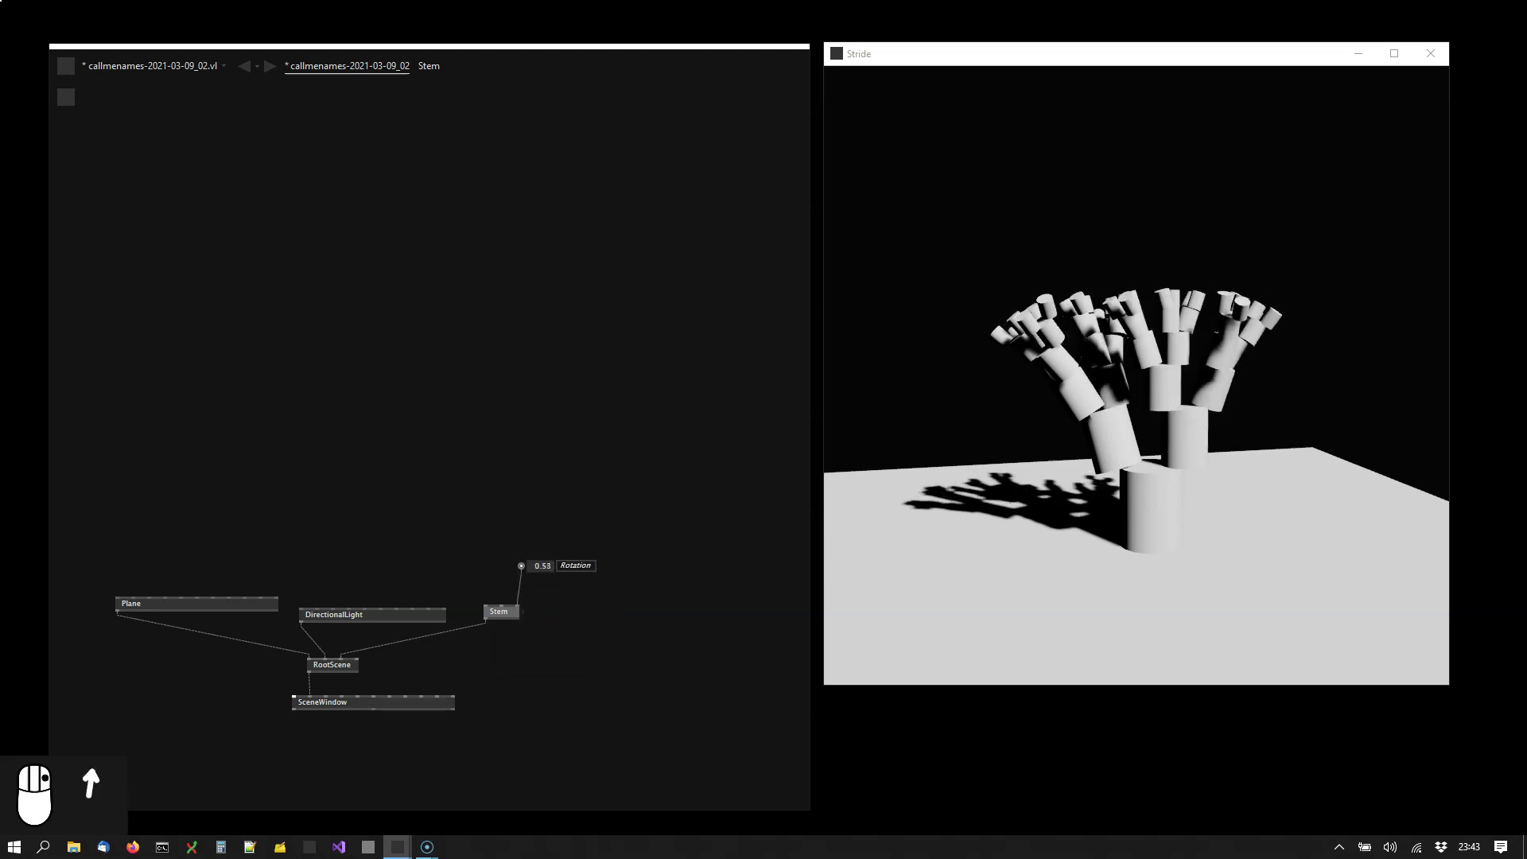
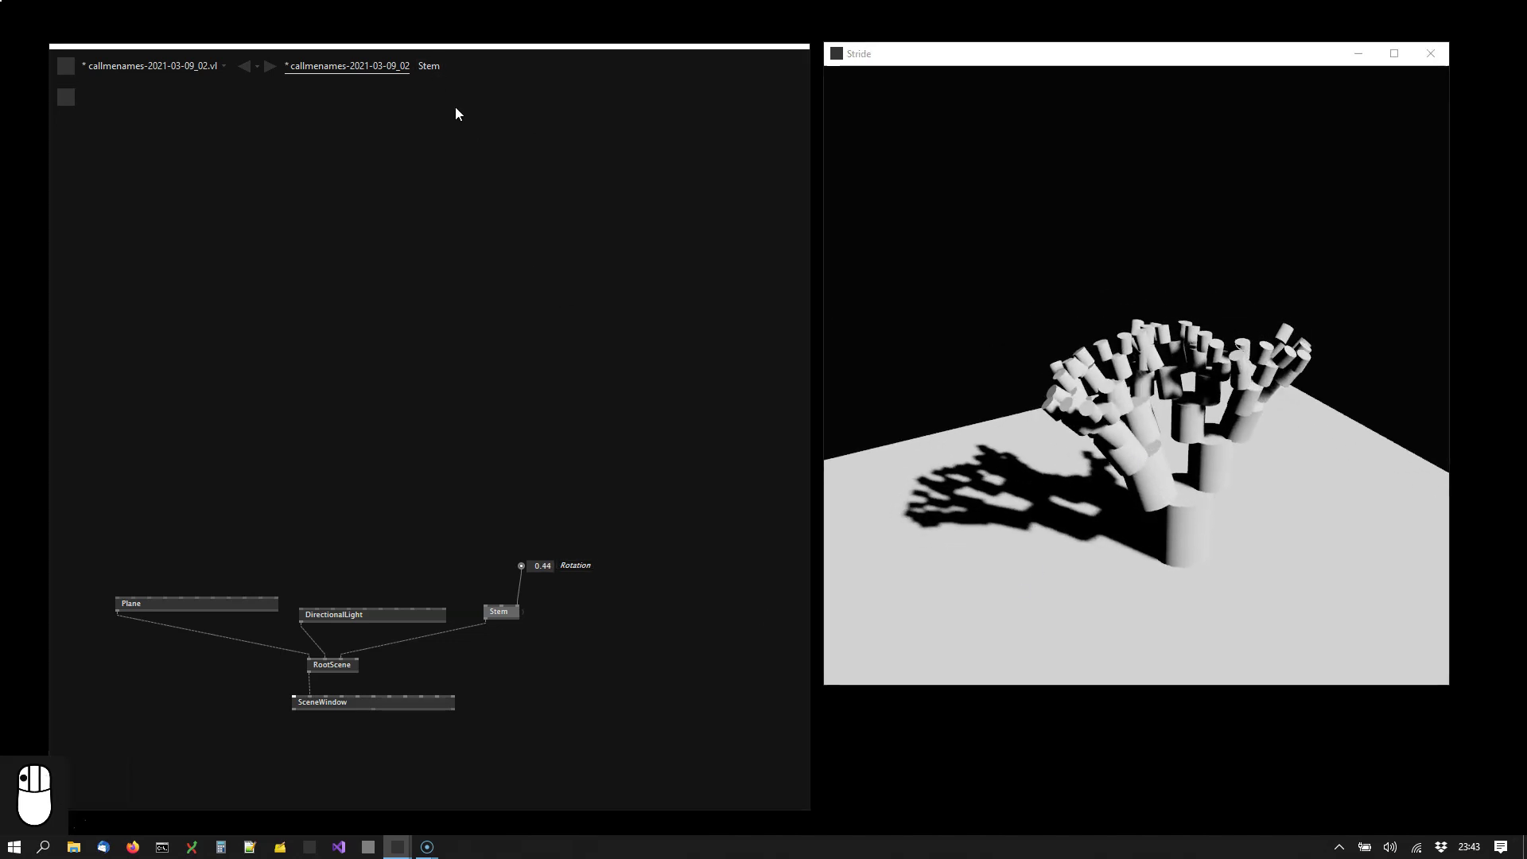
drag(543, 251, 443, 475)
Add a Scaling input pad wired to both UniformScale nodes and both recursive Stem calls
drag(508, 473, 720, 442)
drag(720, 441, 719, 445)
key(Left)
drag(719, 445, 551, 504)
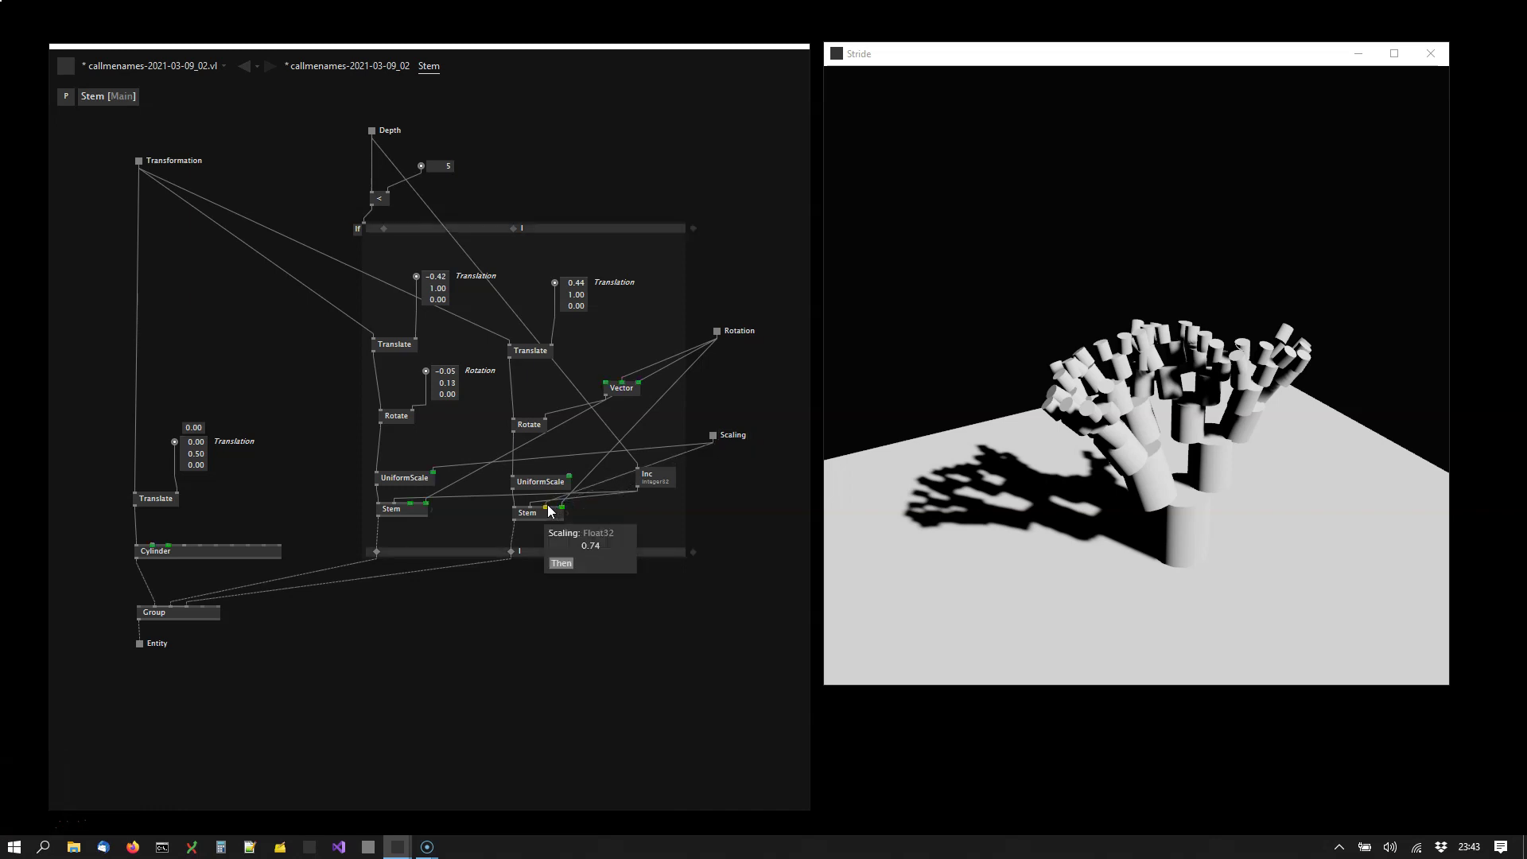
drag(535, 513, 767, 495)
drag(767, 495, 407, 68)
drag(407, 68, 521, 543)
drag(521, 544, 540, 541)
right_click(540, 541)
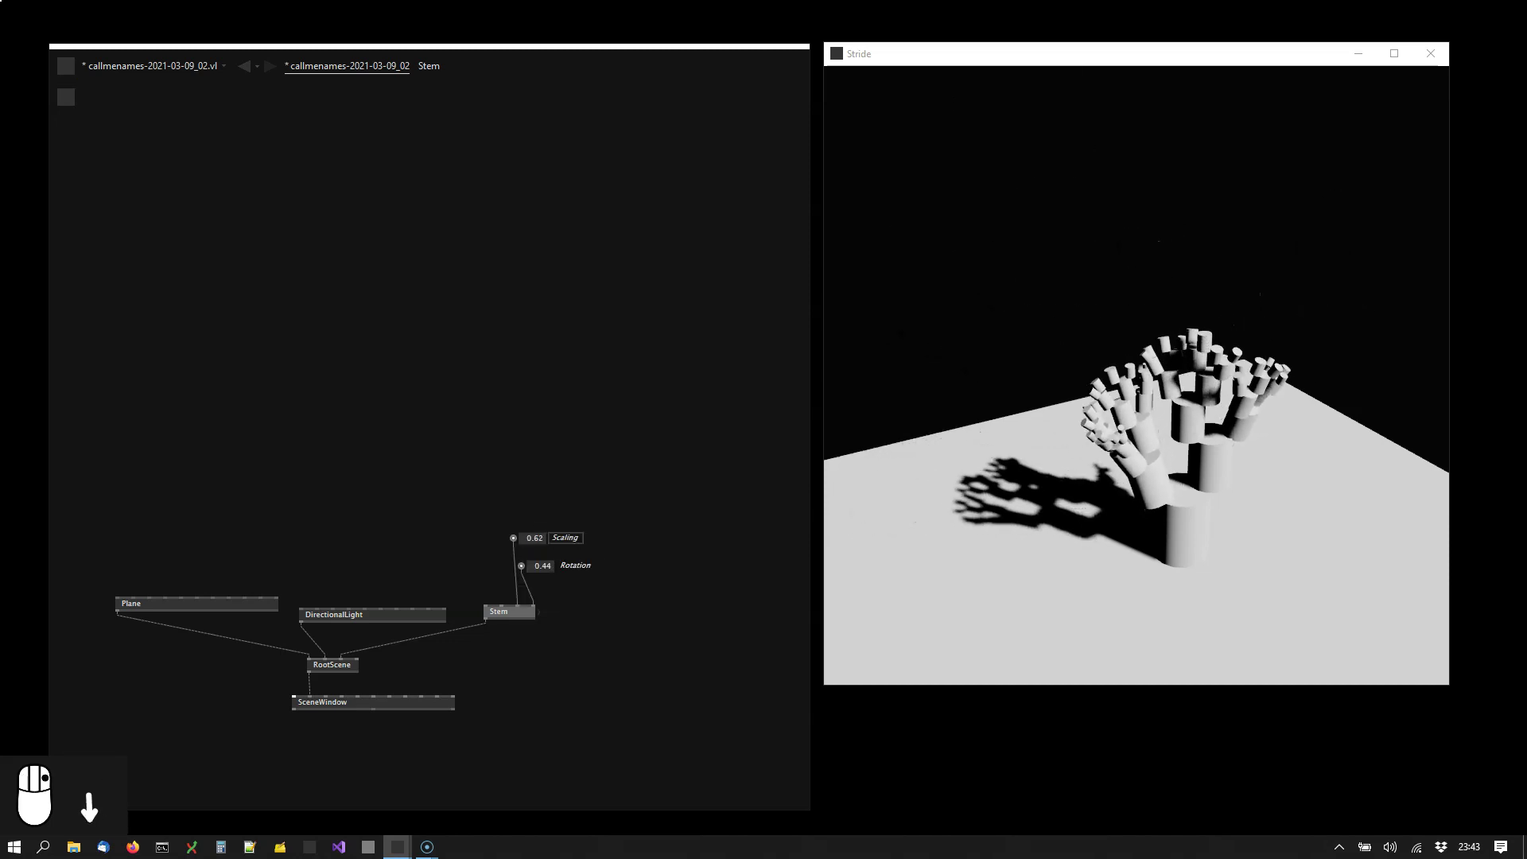
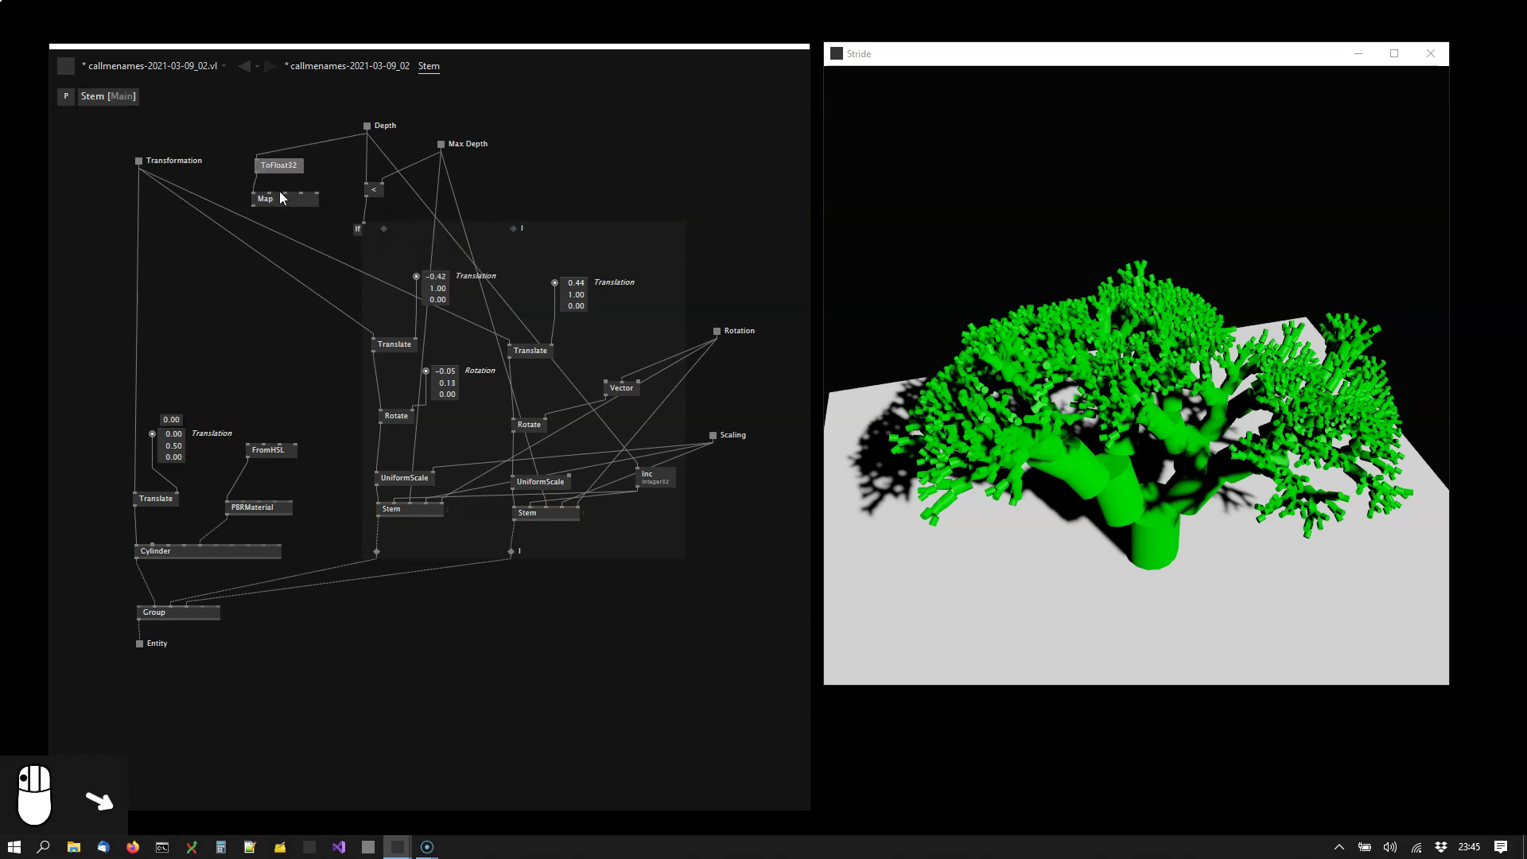
Map Depth over Max Depth and feed the result into FromHSL to colour by depth
drag(399, 166, 308, 197)
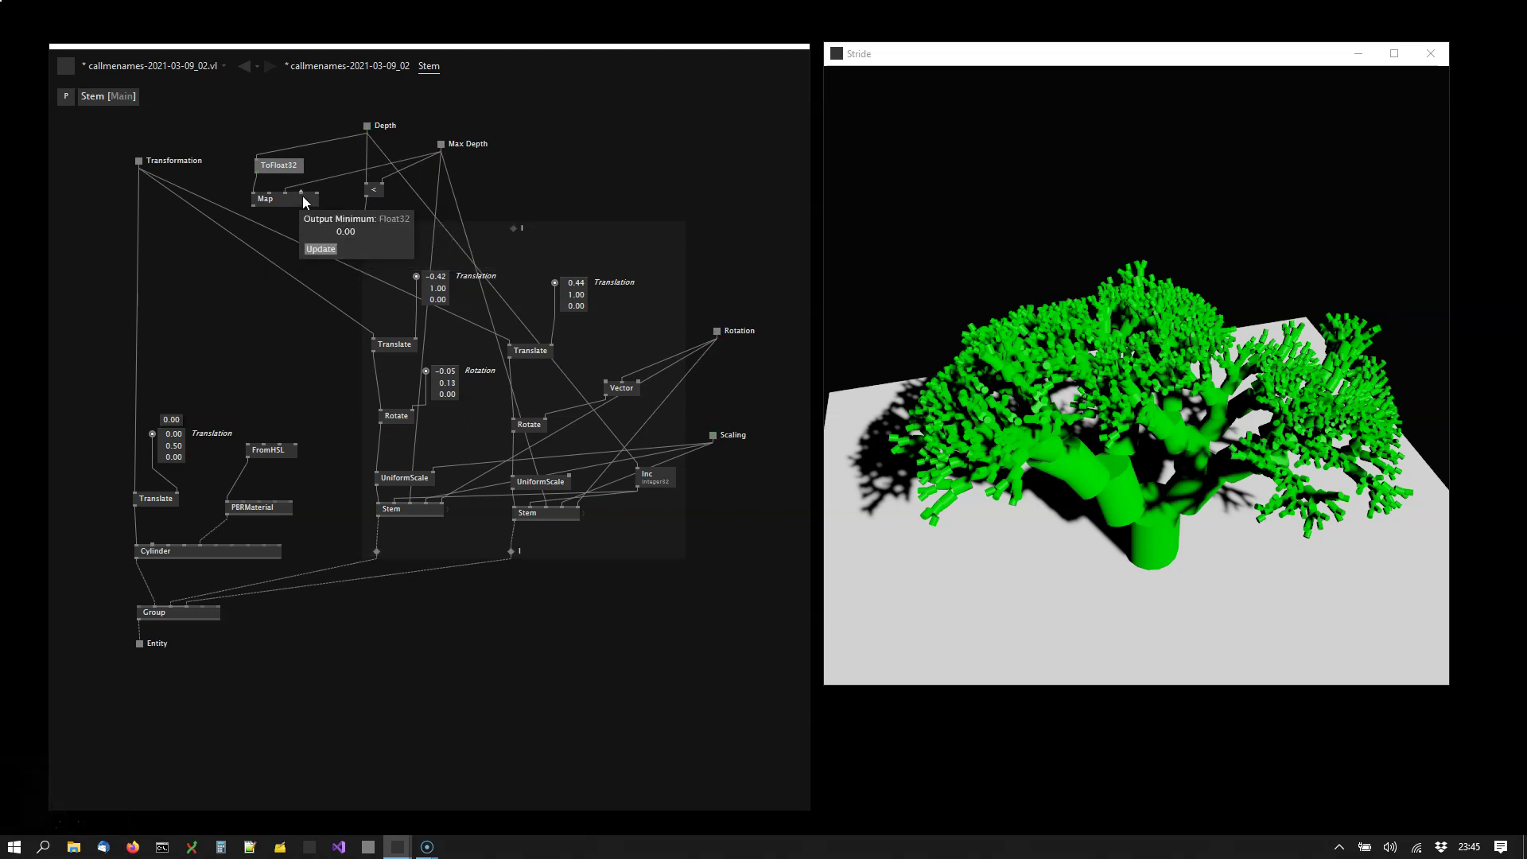
drag(291, 415, 301, 310)
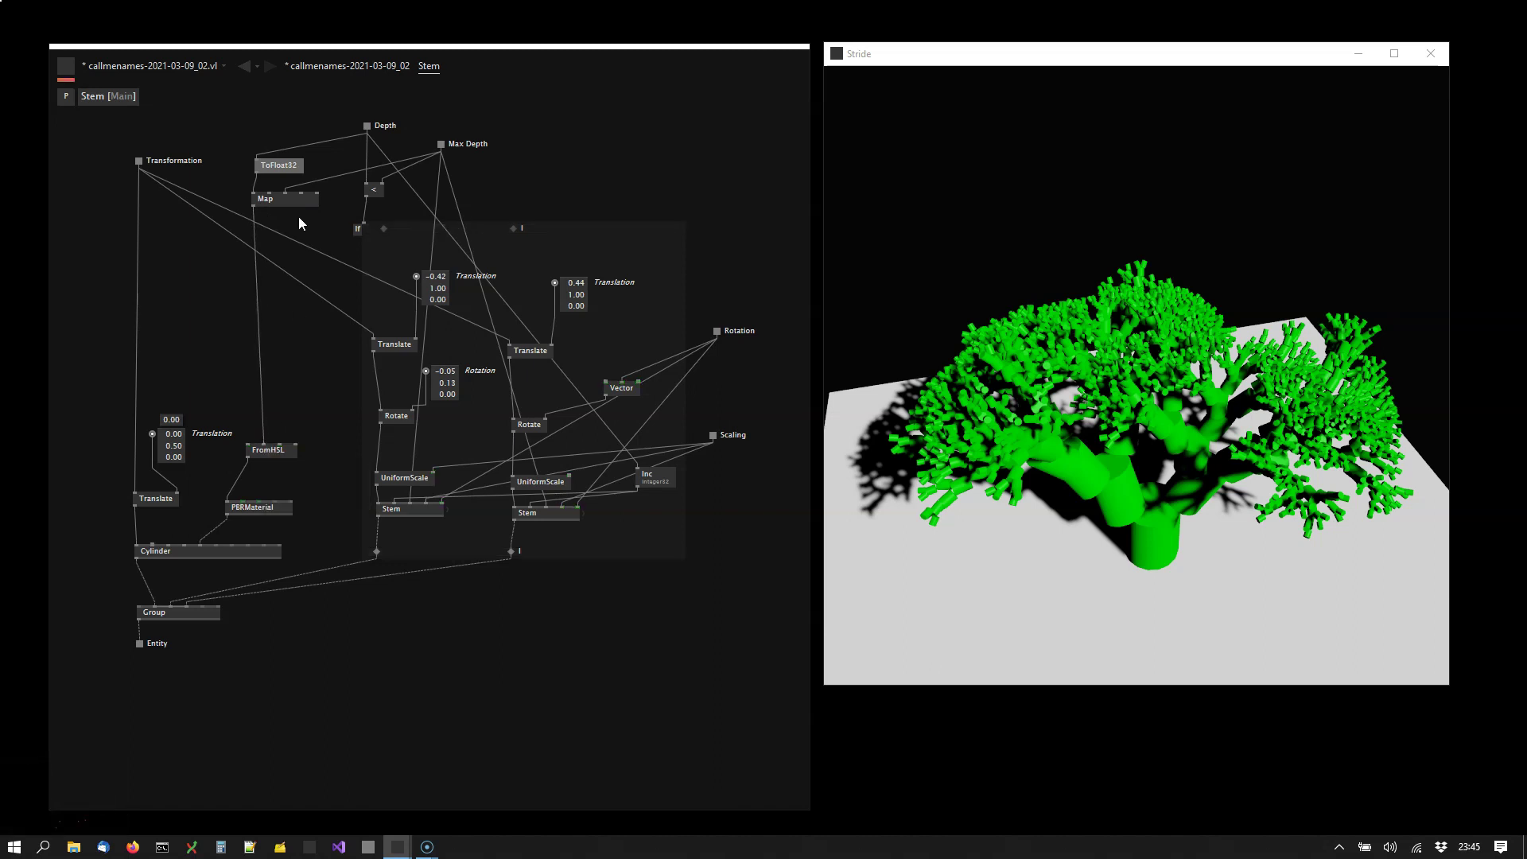